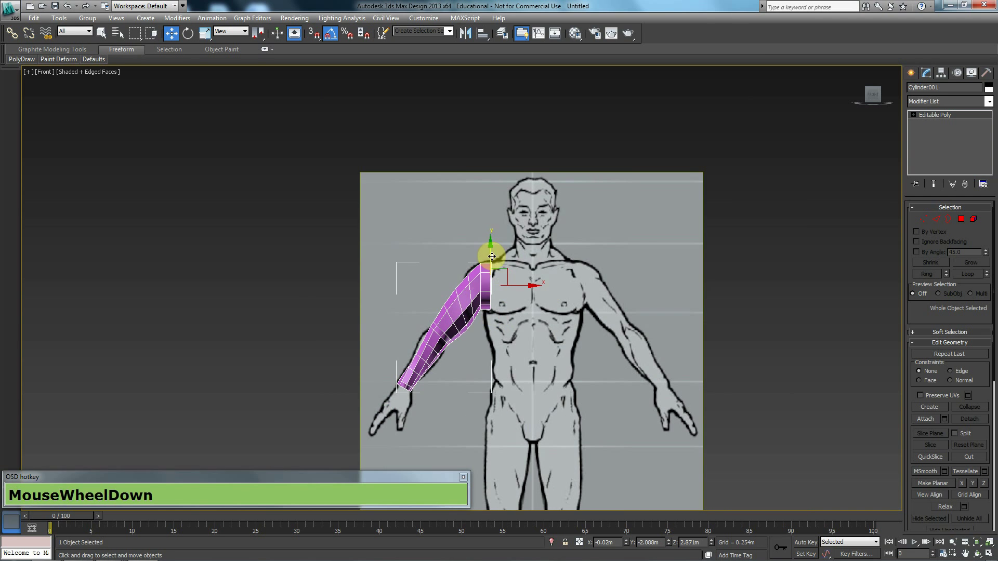
- Cancel the Clone Options dialog, frame the arm in the Front view and select its wrist border
{"action": "left_click", "coordinate": [495, 95]}
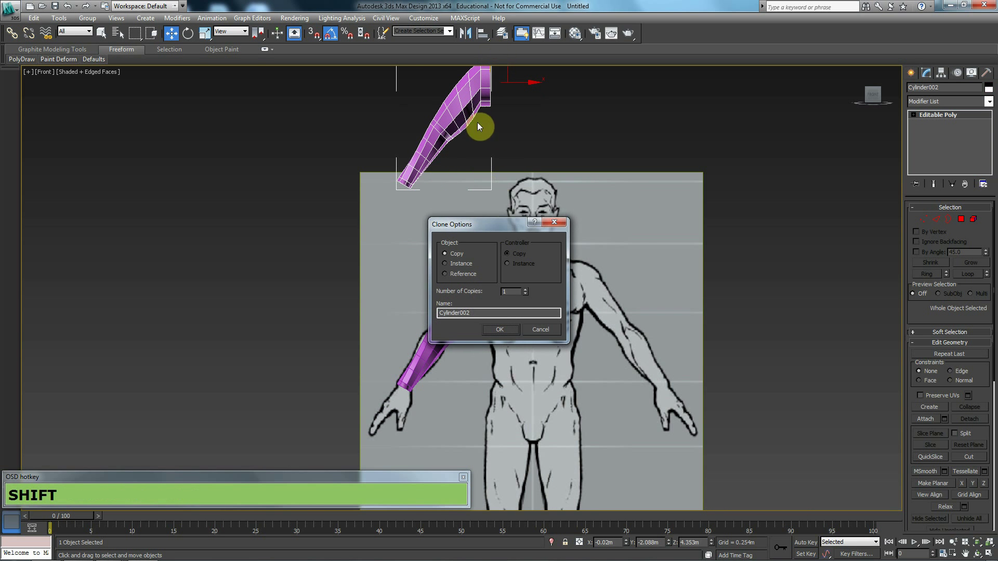
{"action": "left_click", "coordinate": [499, 333]}
{"action": "middle_click", "coordinate": [486, 356]}
{"action": "scroll", "scroll_direction": "up", "scroll_amount": 3}
{"action": "left_click", "coordinate": [459, 288]}
{"action": "middle_click", "coordinate": [462, 312]}
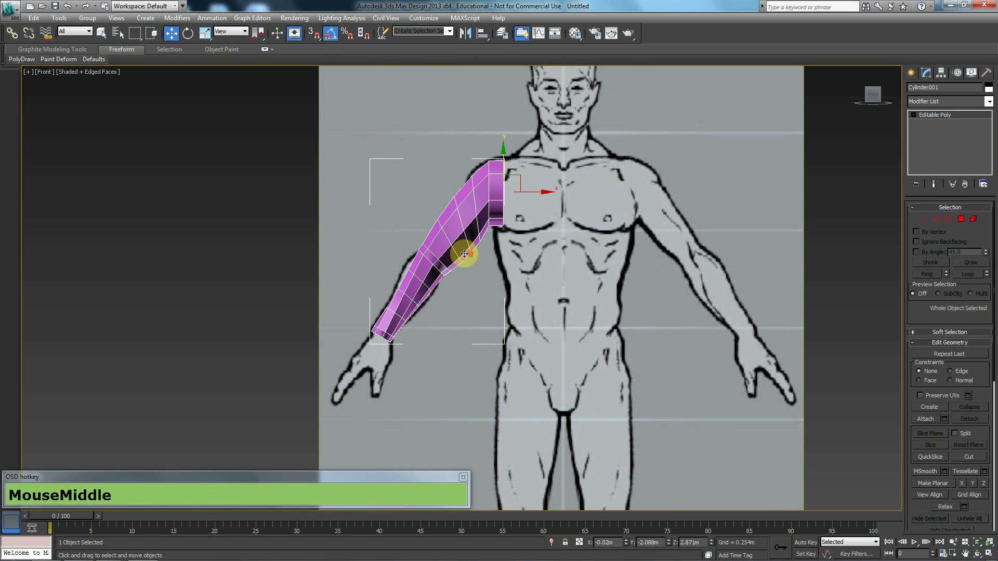
{"action": "scroll", "scroll_direction": "up", "scroll_amount": 3}
{"action": "left_click", "coordinate": [948, 223]}
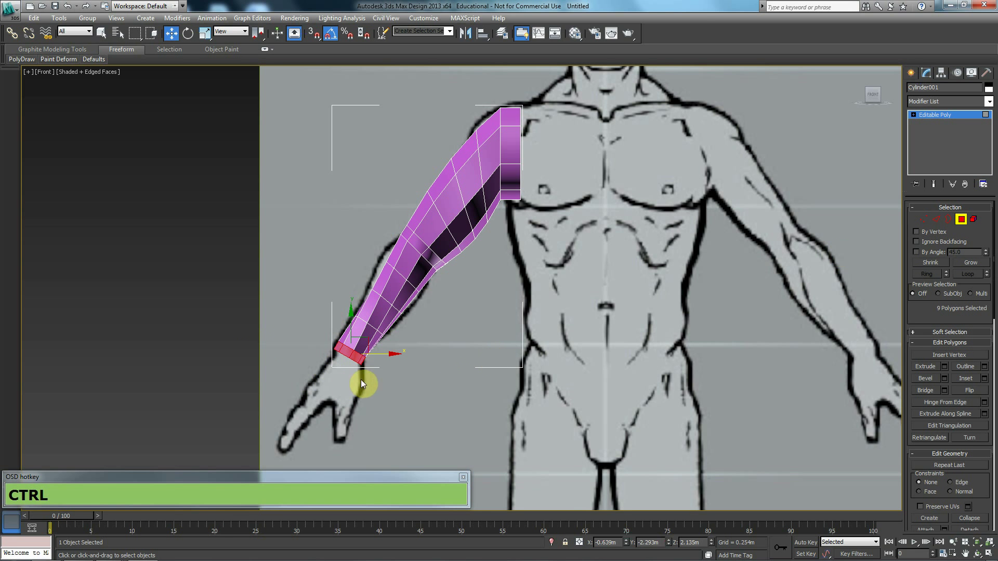
- Grow the wrist selection up the forearm, delete those faces and inspect the remaining sleeve in Perspective
{"action": "left_click", "coordinate": [984, 268]}
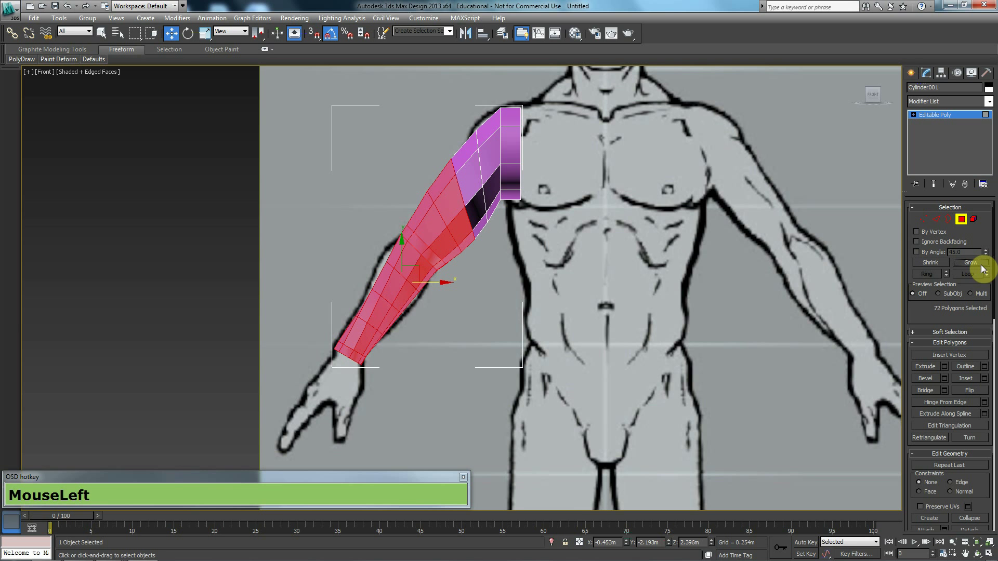
{"action": "key", "text": "Delete"}
{"action": "key", "text": "p"}
{"action": "middle_click", "coordinate": [447, 239]}
{"action": "scroll", "scroll_direction": "down", "scroll_amount": 3}
{"action": "left_click_drag", "start_coordinate": [463, 245], "coordinate": [493, 252]}
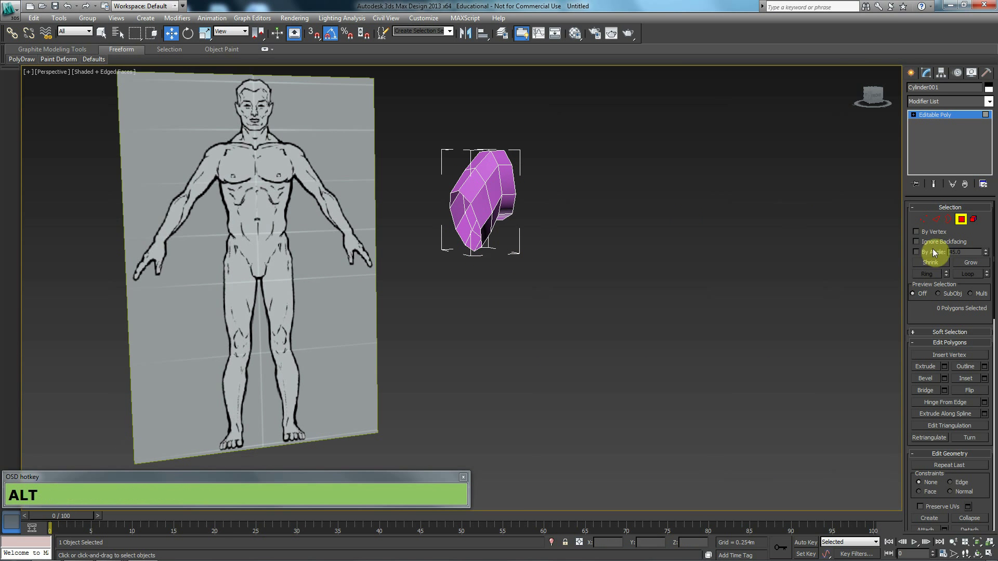
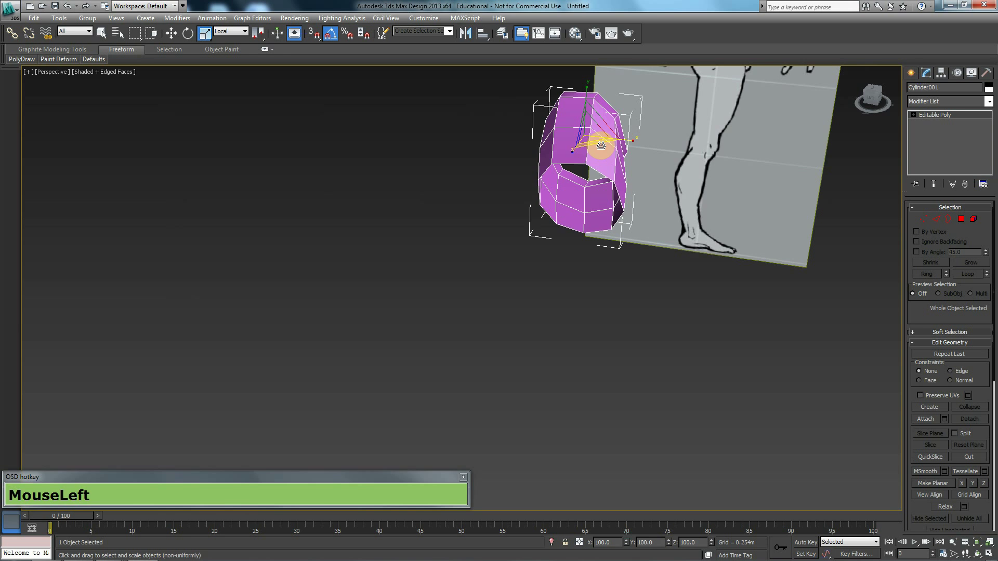
- Check the scaled sleeve's placement against the figure from the Left viewport
{"action": "key", "text": "l"}
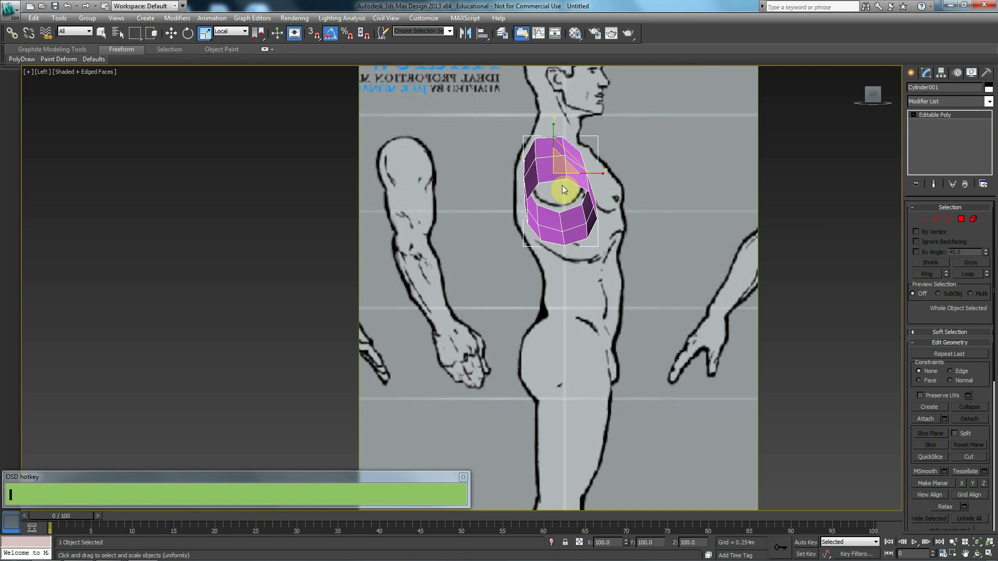
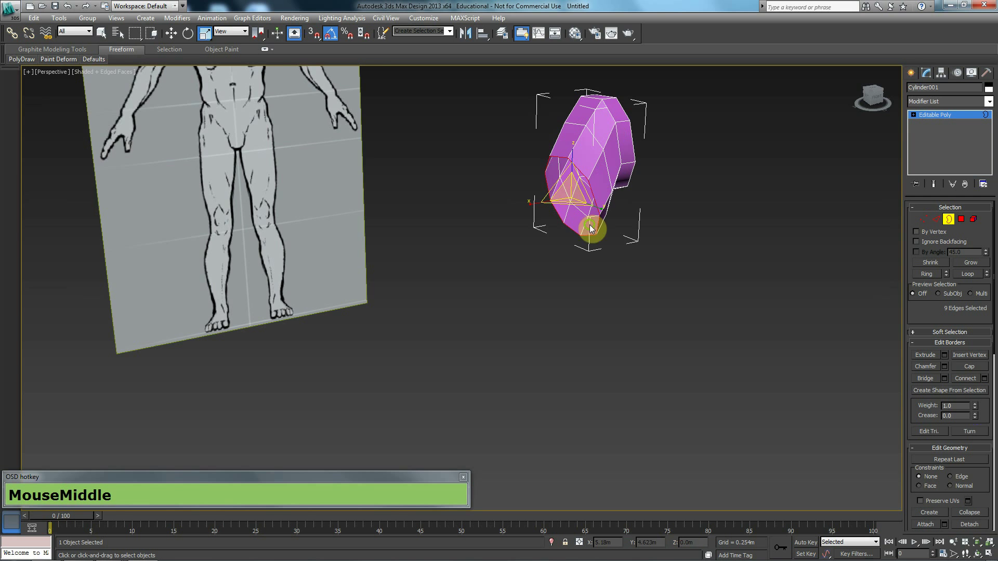
- View the sleeve's selected border from the Front in wireframe, zoomed in for repositioning
{"action": "scroll", "scroll_direction": "up", "scroll_amount": 3}
{"action": "middle_click", "coordinate": [652, 211]}
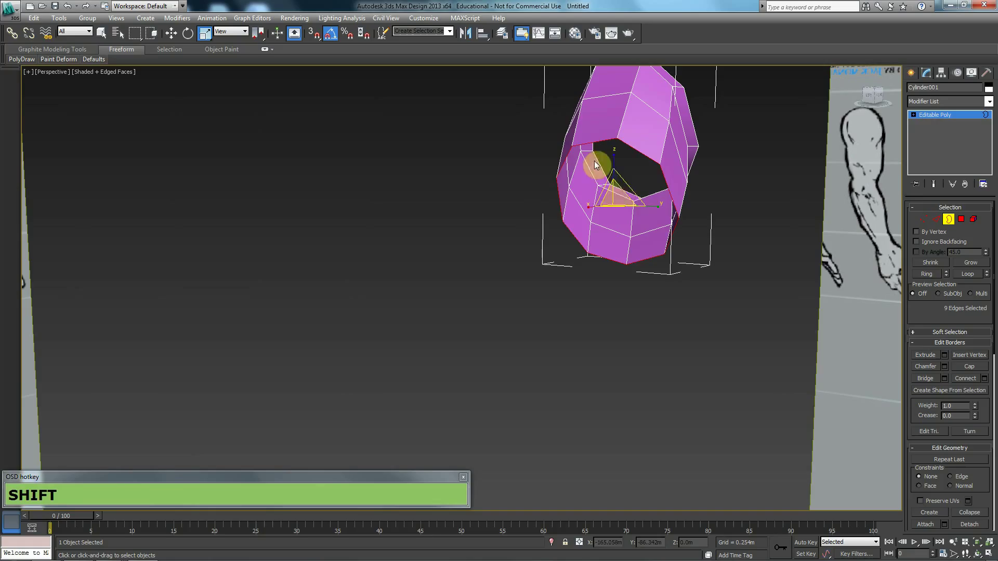
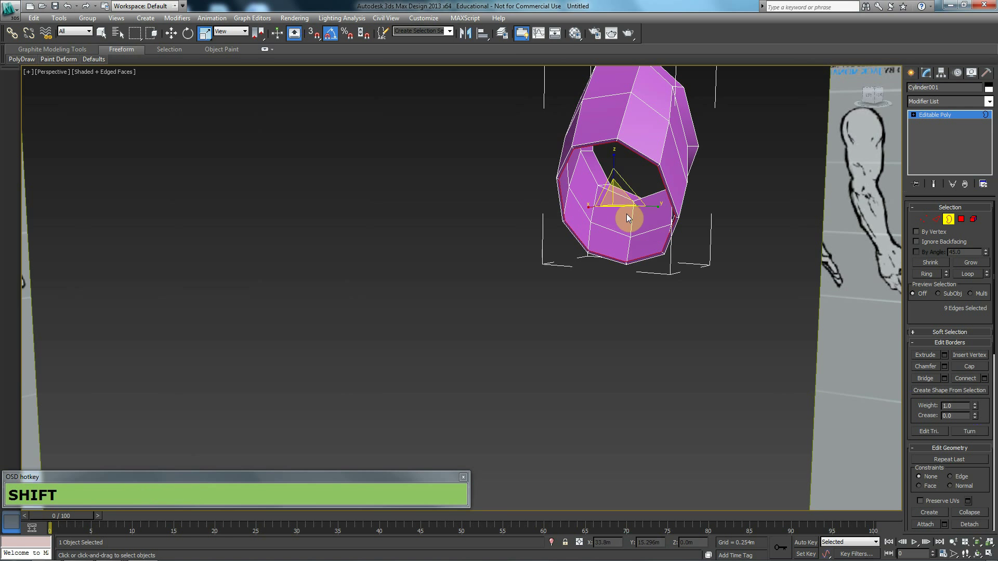
{"action": "key", "text": "f"}
{"action": "key", "text": "F3"}
{"action": "middle_click", "coordinate": [503, 207]}
{"action": "scroll", "scroll_direction": "up", "scroll_amount": 3}
{"action": "middle_click", "coordinate": [518, 231]}
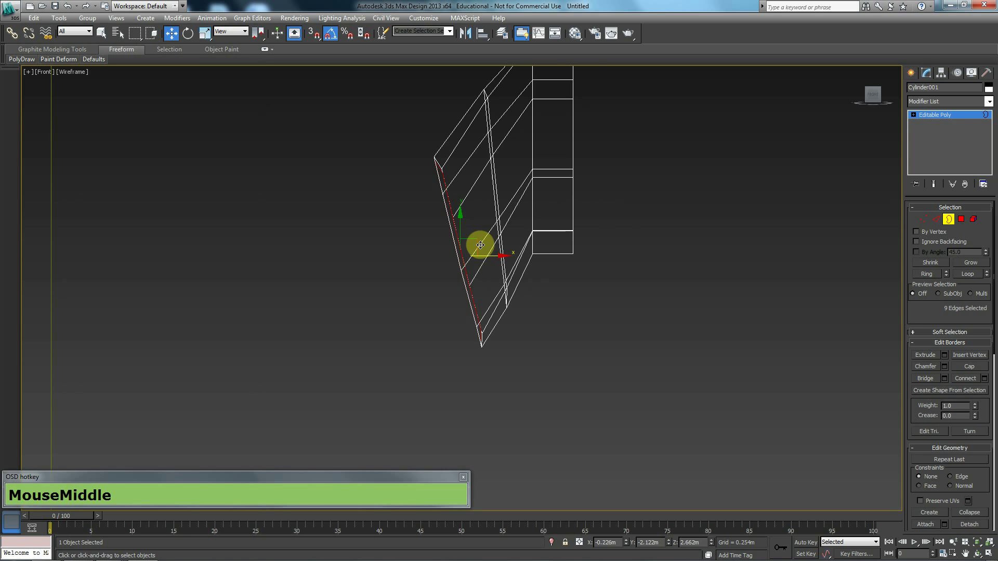
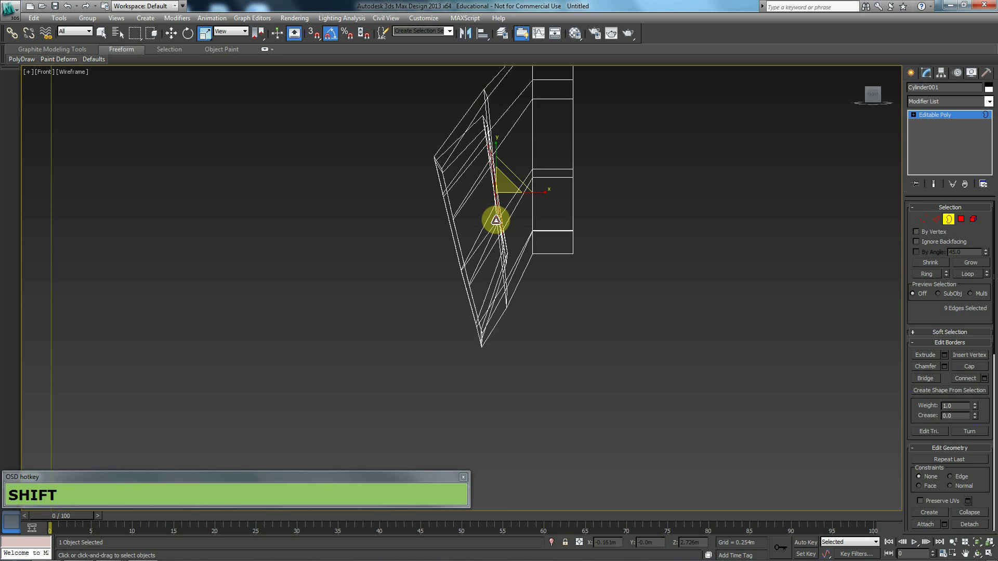
- Check the extruded tube in Perspective, then return to the Front view of the sleeve
{"action": "key", "text": "shift+p"}
{"action": "key", "text": "shift+z"}
{"action": "scroll", "scroll_direction": "down", "scroll_amount": 3}
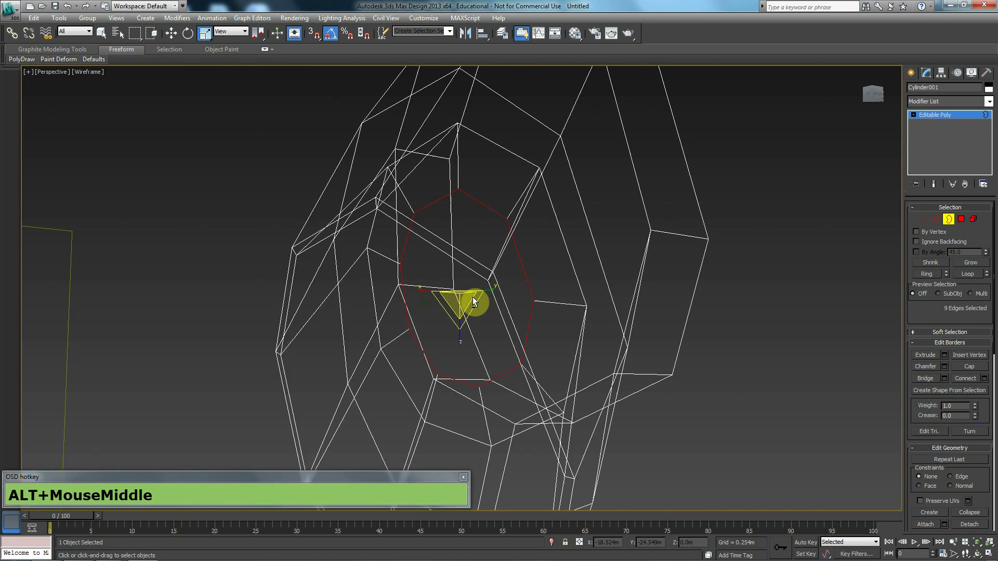
{"action": "scroll", "scroll_direction": "down", "scroll_amount": 3}
{"action": "scroll", "scroll_direction": "down", "scroll_amount": 3}
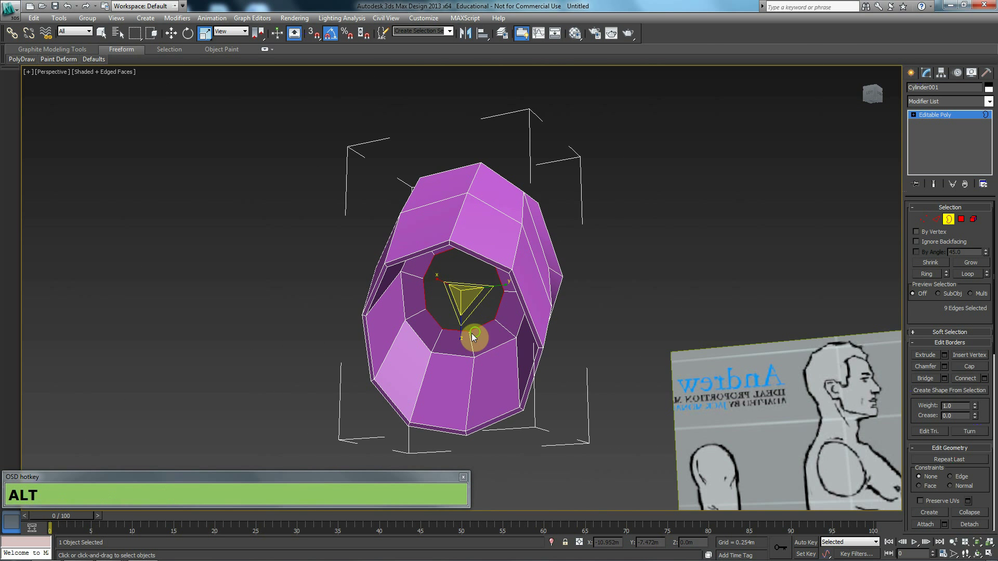
{"action": "middle_click", "coordinate": [462, 343]}
{"action": "key", "text": "alt+f"}
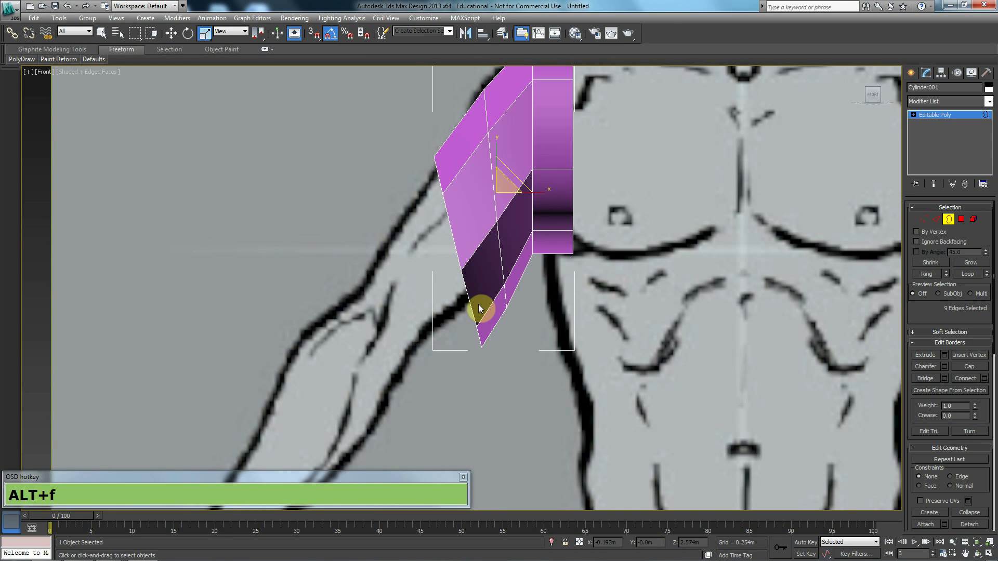
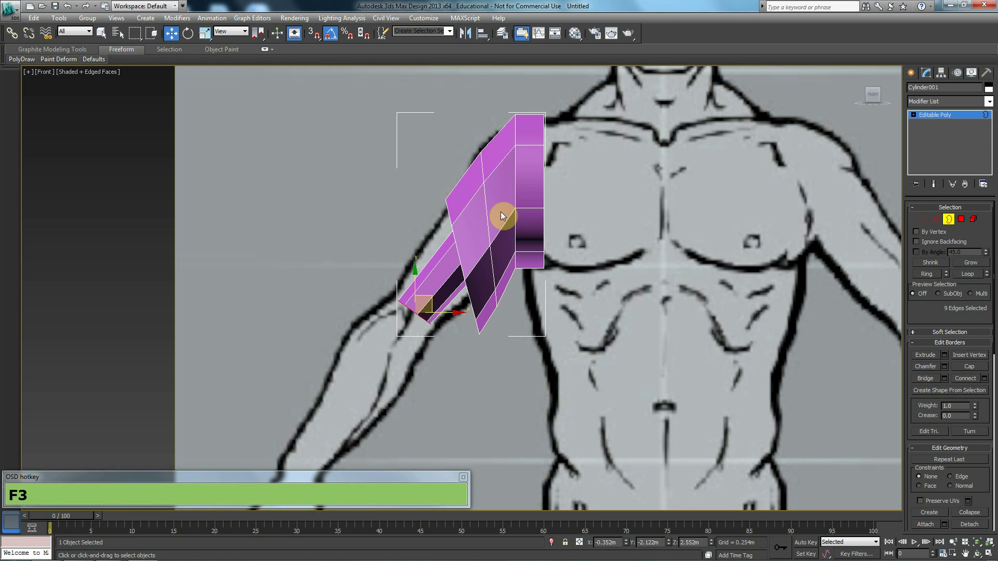
- Orbit the shaded sleeve in Perspective to reach its outer shell faces for selection
{"action": "middle_click", "coordinate": [494, 225]}
{"action": "scroll", "scroll_direction": "up", "scroll_amount": 3}
{"action": "key", "text": "p"}
{"action": "key", "text": "z"}
{"action": "scroll", "scroll_direction": "down", "scroll_amount": 3}
{"action": "middle_click", "coordinate": [535, 244]}
{"action": "middle_click", "coordinate": [520, 241]}
{"action": "key", "text": "alt+F3"}
{"action": "left_click_drag", "start_coordinate": [476, 275], "coordinate": [492, 251]}
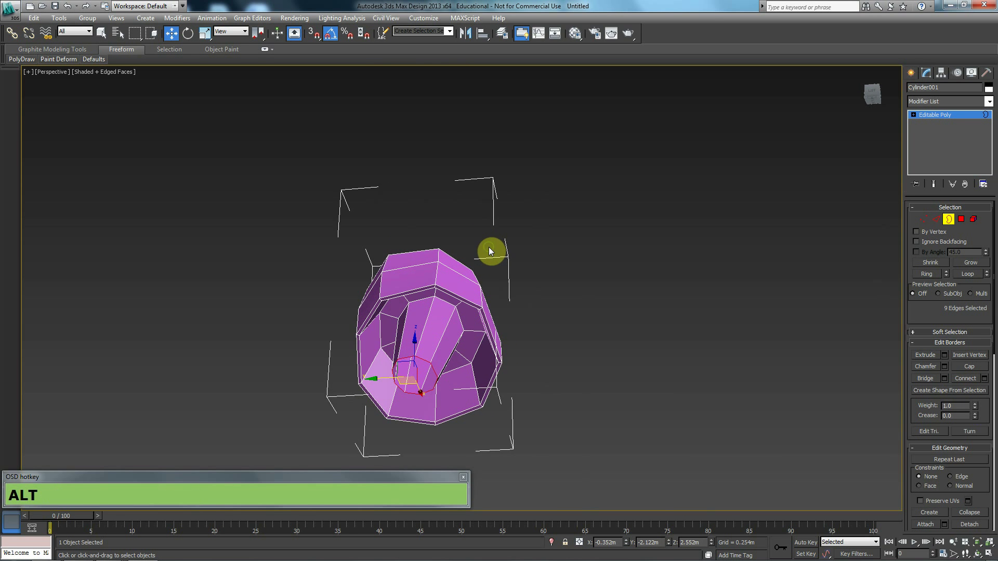
{"action": "middle_click", "coordinate": [781, 317]}
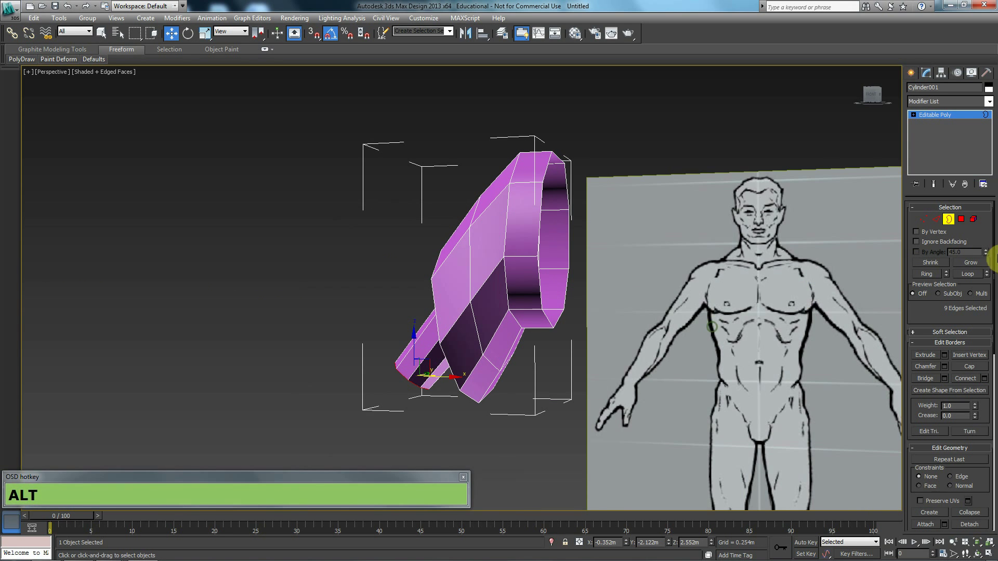
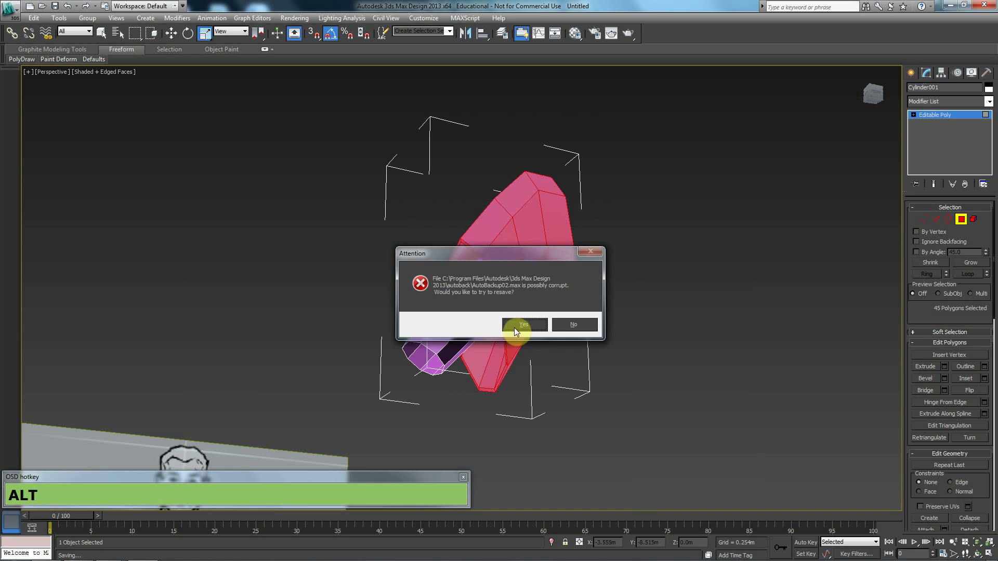
- Answer Yes to the autobackup warning, then select the sleeve-joint vertices from the Front view
{"action": "left_click", "coordinate": [584, 327]}
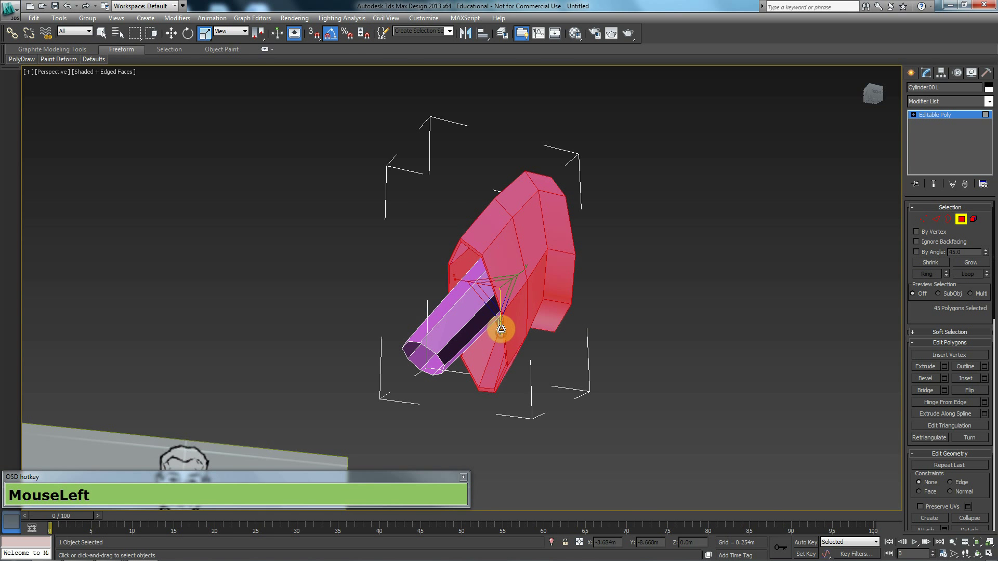
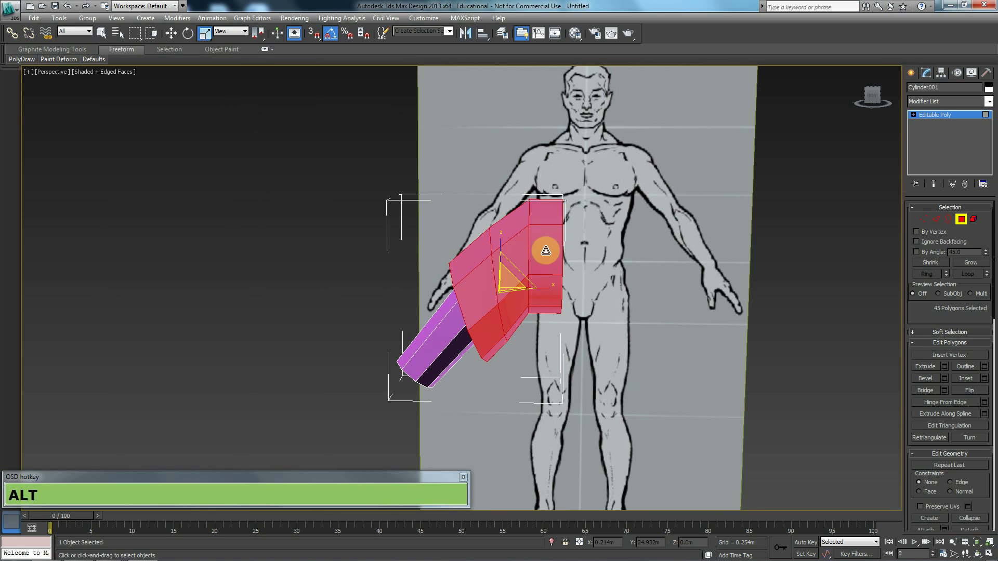
{"action": "key", "text": "f"}
{"action": "scroll", "scroll_direction": "down", "scroll_amount": 3}
{"action": "key", "text": "F3"}
{"action": "key", "text": "F3"}
{"action": "left_click", "coordinate": [931, 222]}
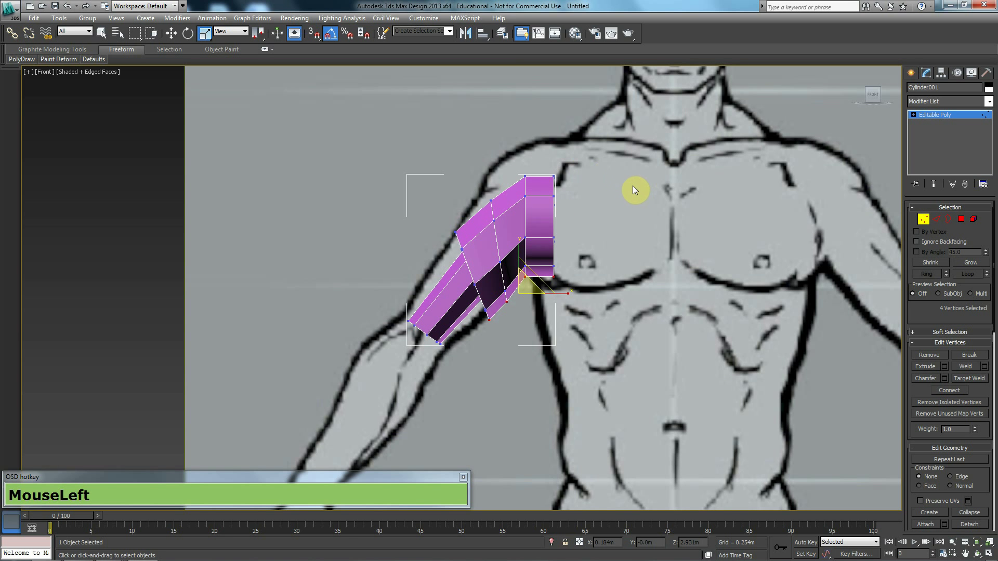
- Pick a vertex on the sleeve's upper edge and ready the Move gizmo over the drawing
{"action": "middle_click", "coordinate": [511, 247]}
{"action": "scroll", "scroll_direction": "up", "scroll_amount": 3}
{"action": "left_click", "coordinate": [437, 153]}
{"action": "key", "text": "w"}
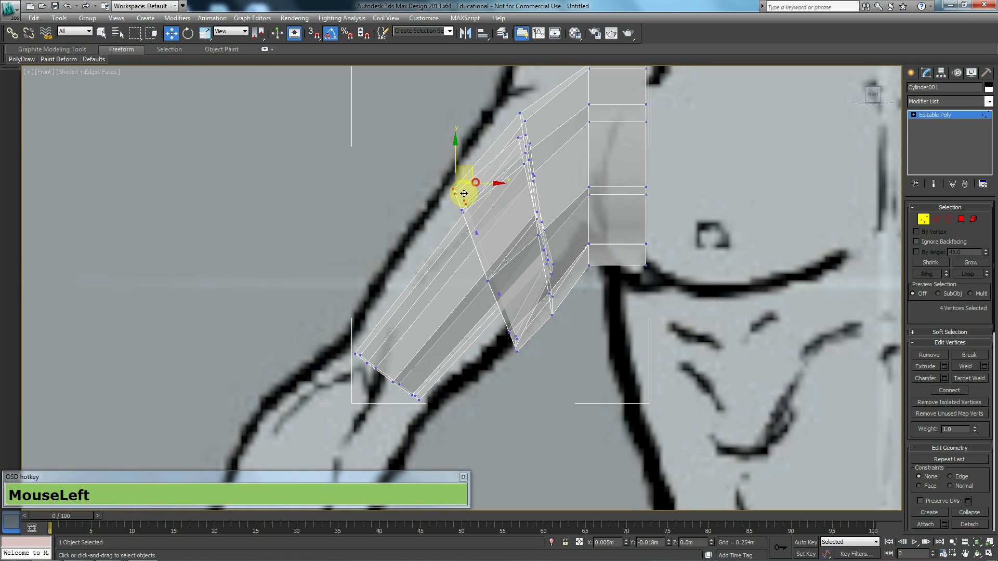
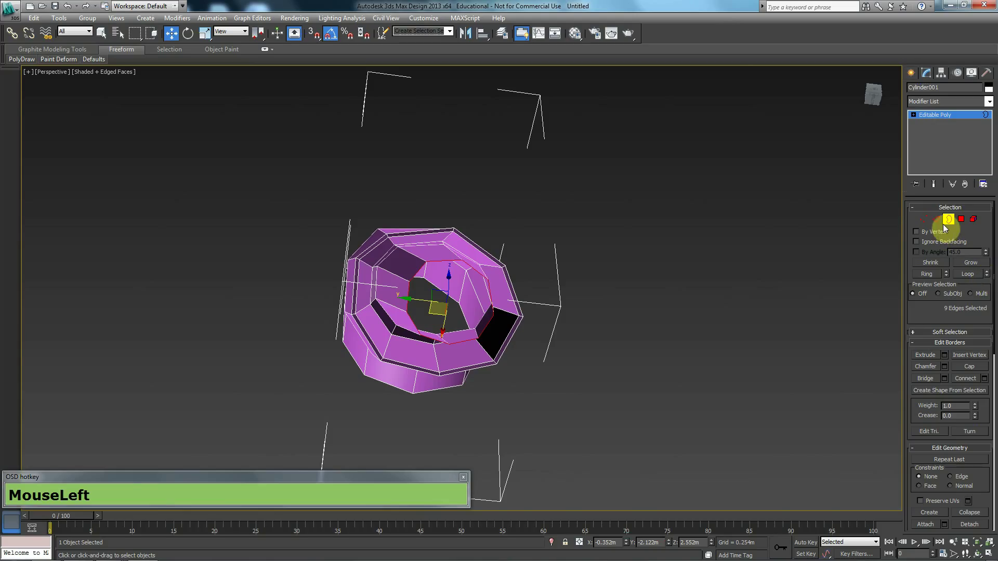
- Select the inner tube's open edge ring in Edge mode, ready to extrude the arm
{"action": "left_click", "coordinate": [943, 228]}
{"action": "left_click", "coordinate": [993, 280]}
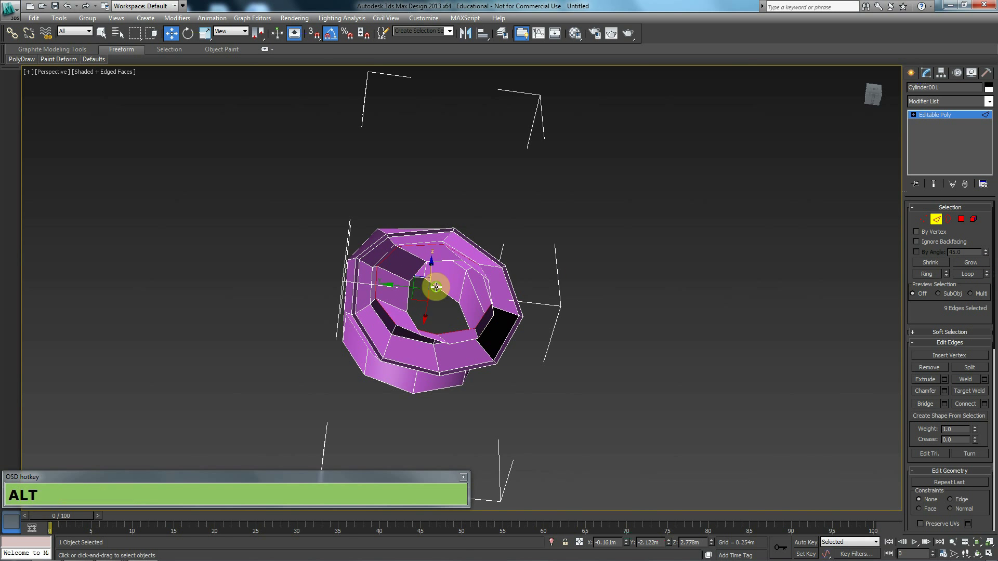
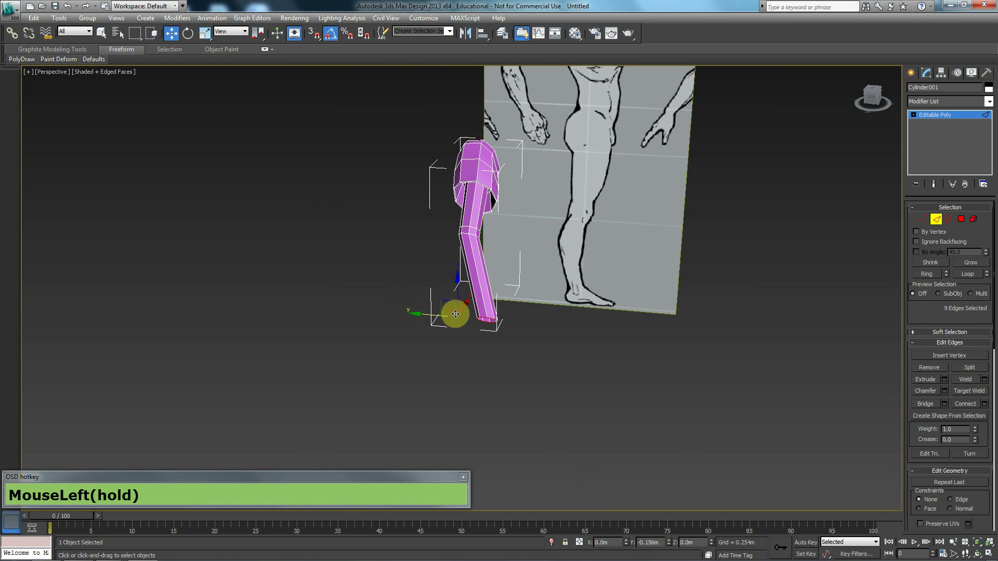
- Rotate the tube's end border toward the wrist and frame the full arm in Perspective
{"action": "key", "text": "e"}
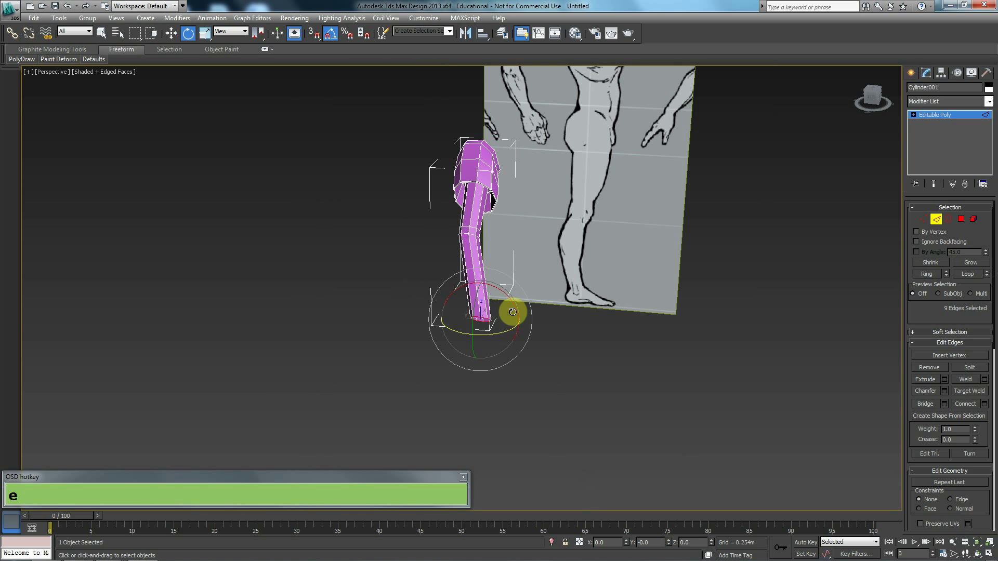
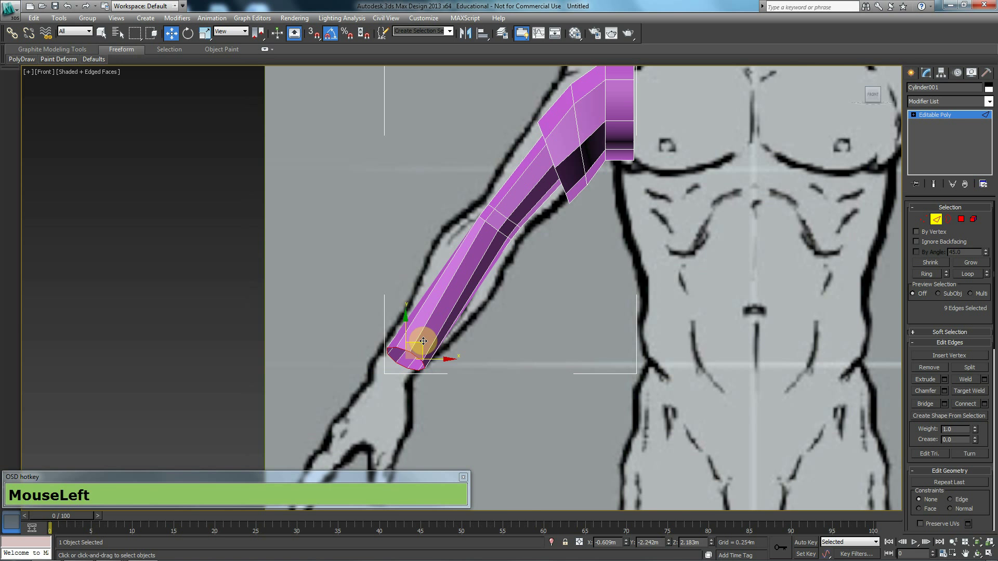
{"action": "key", "text": "p"}
{"action": "scroll", "scroll_direction": "down", "scroll_amount": 3}
{"action": "middle_click", "coordinate": [431, 325]}
{"action": "scroll", "scroll_direction": "down", "scroll_amount": 3}
{"action": "middle_click", "coordinate": [420, 332]}
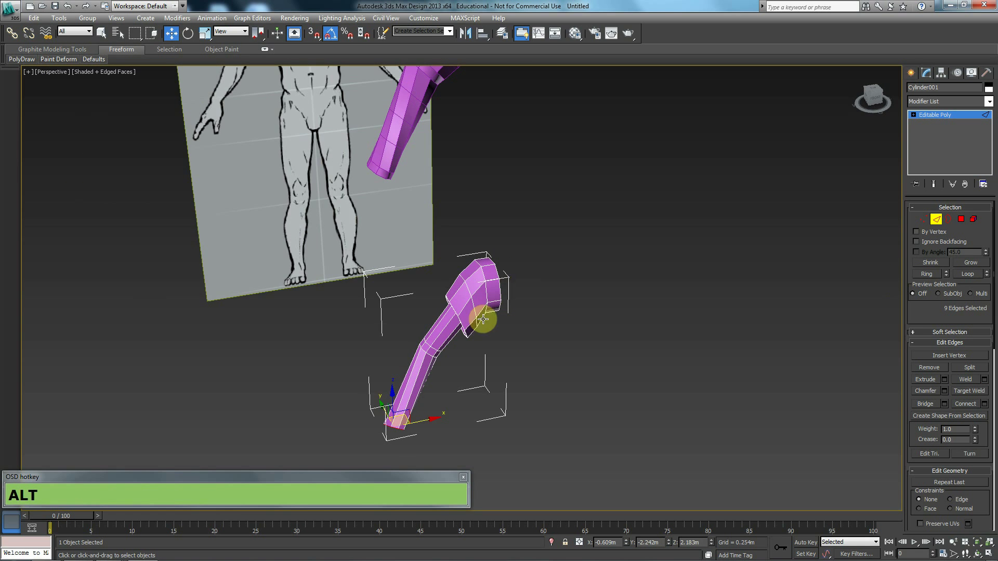
{"action": "middle_click", "coordinate": [486, 317]}
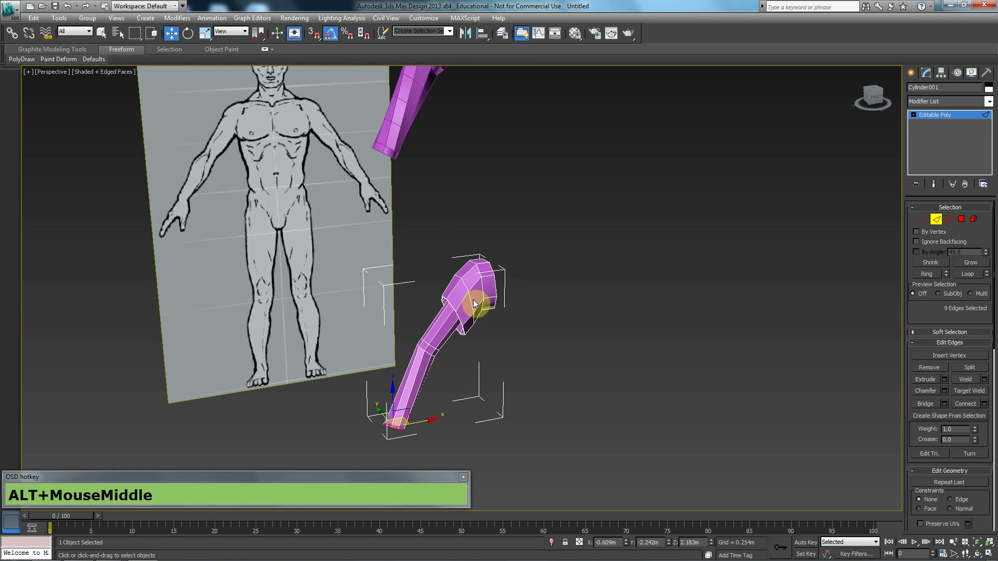
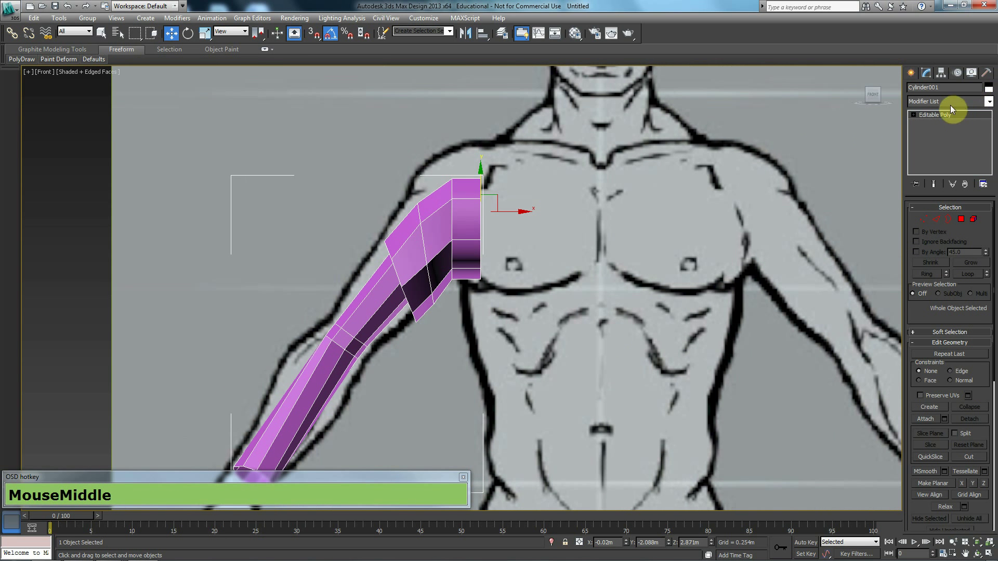
- Add a Symmetry modifier to the sleeve and set its mirror axis so a matching sleeve appears opposite
{"action": "left_click", "coordinate": [959, 106]}
{"action": "double_click", "coordinate": [960, 105]}
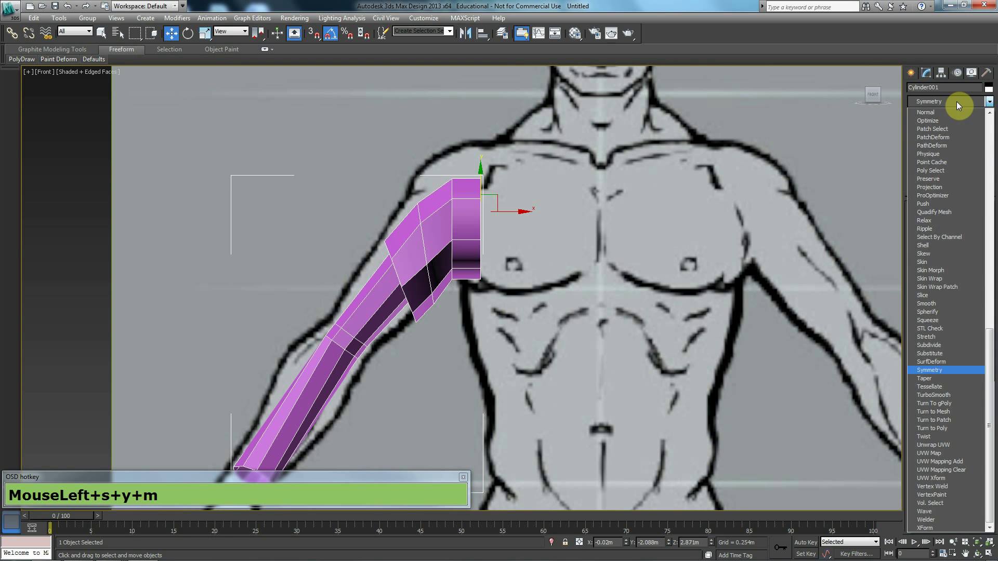
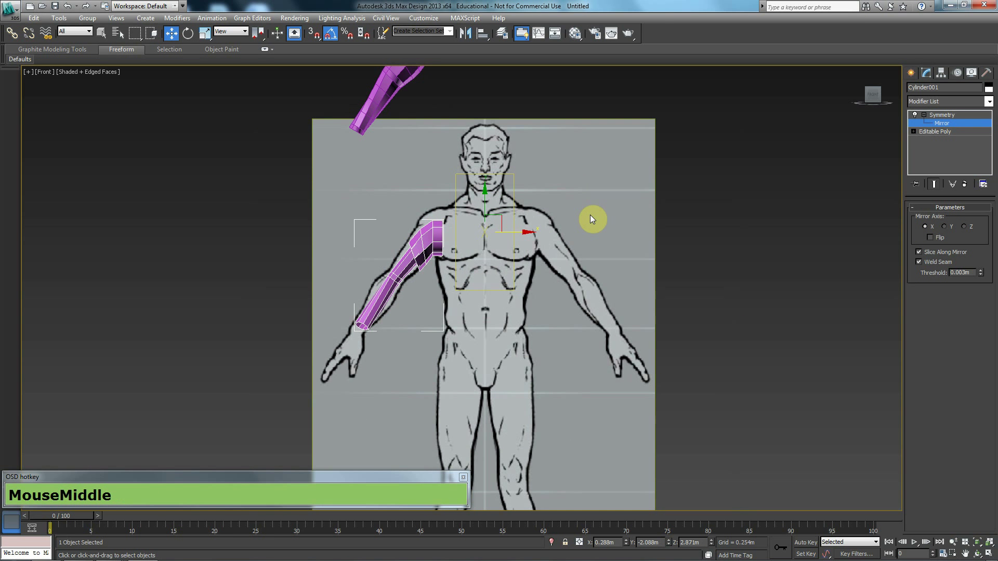
{"action": "left_click", "coordinate": [928, 240]}
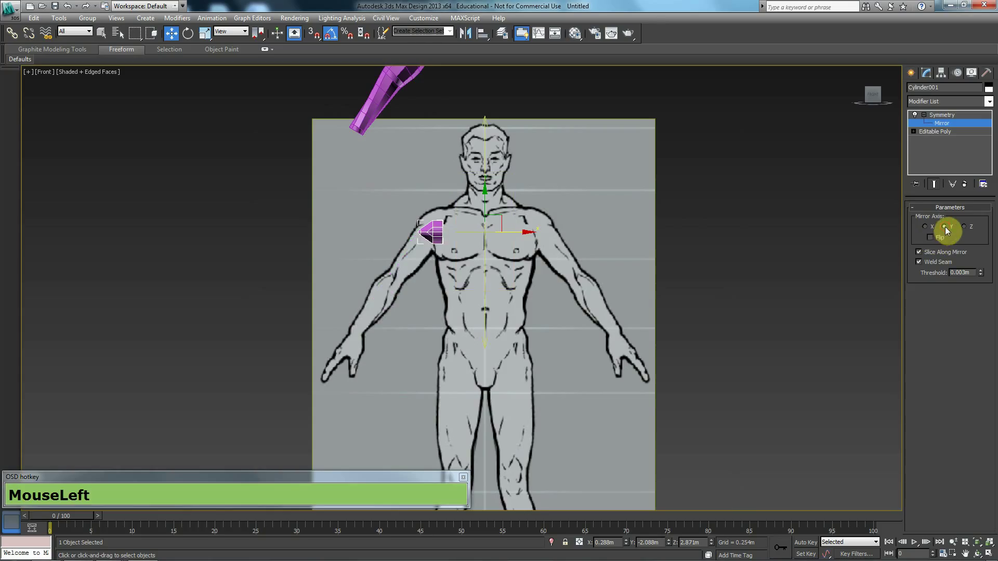
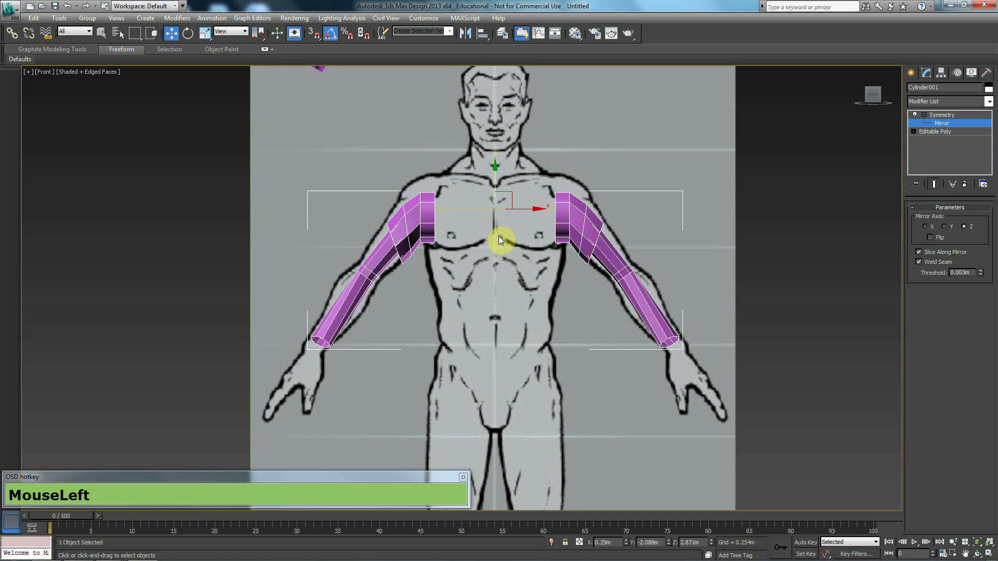
- Check both mirrored sleeves in perspective, then return to the front view
{"action": "key", "text": "p"}
{"action": "middle_click", "coordinate": [432, 249]}
{"action": "middle_click", "coordinate": [474, 323]}
{"action": "scroll", "scroll_direction": "up", "scroll_amount": 3}
{"action": "left_click_drag", "start_coordinate": [577, 328], "coordinate": [522, 325]}
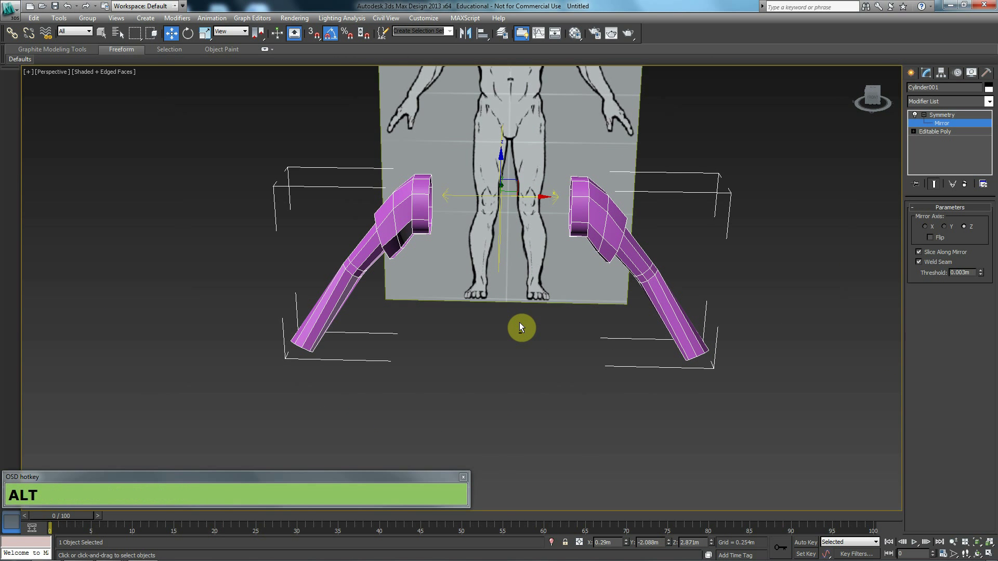
{"action": "key", "text": "f"}
{"action": "middle_click", "coordinate": [519, 288]}
{"action": "scroll", "scroll_direction": "up", "scroll_amount": 3}
- Return to the Editable Poly level and frame the sleeve's shoulder edges from the side
{"action": "left_click_drag", "start_coordinate": [508, 221], "coordinate": [559, 188]}
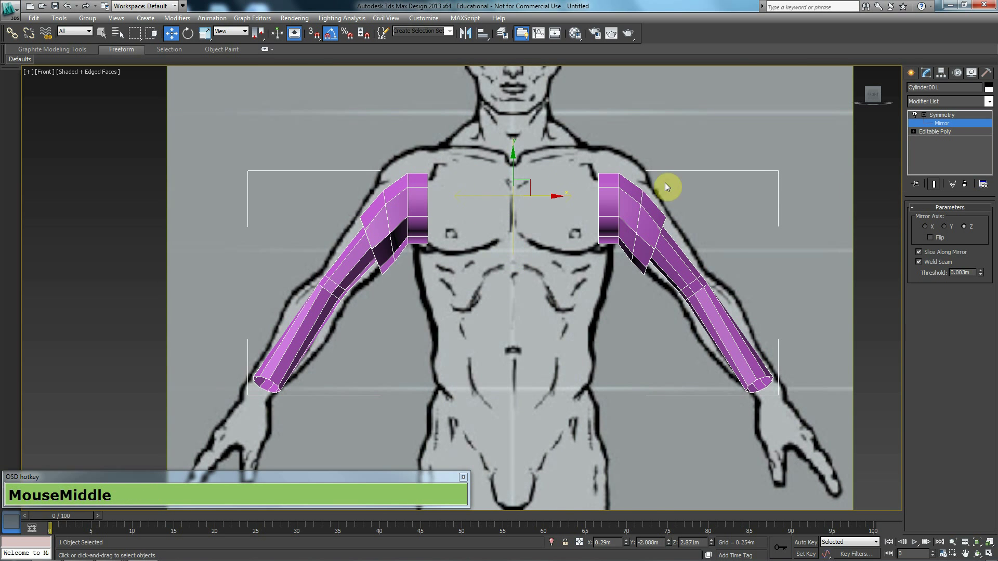
{"action": "left_click", "coordinate": [951, 138]}
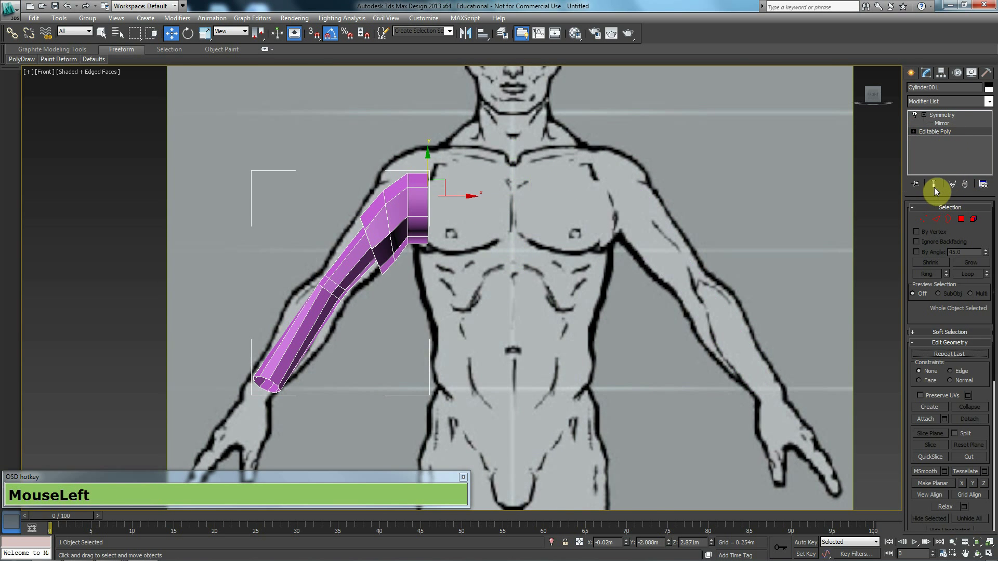
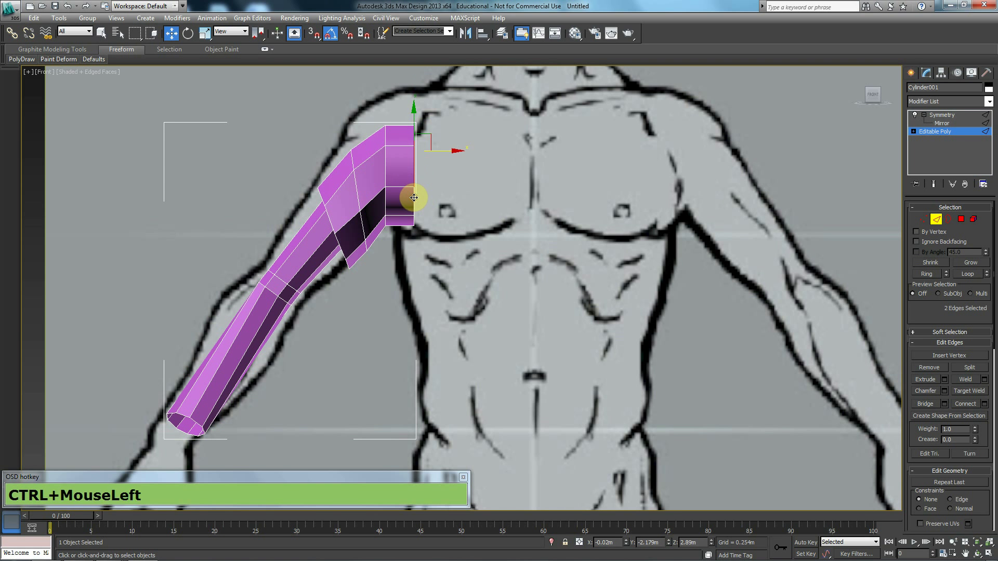
{"action": "key", "text": "p"}
{"action": "scroll", "scroll_direction": "down", "scroll_amount": 3}
{"action": "left_click_drag", "start_coordinate": [438, 279], "coordinate": [486, 246]}
{"action": "middle_click", "coordinate": [413, 199]}
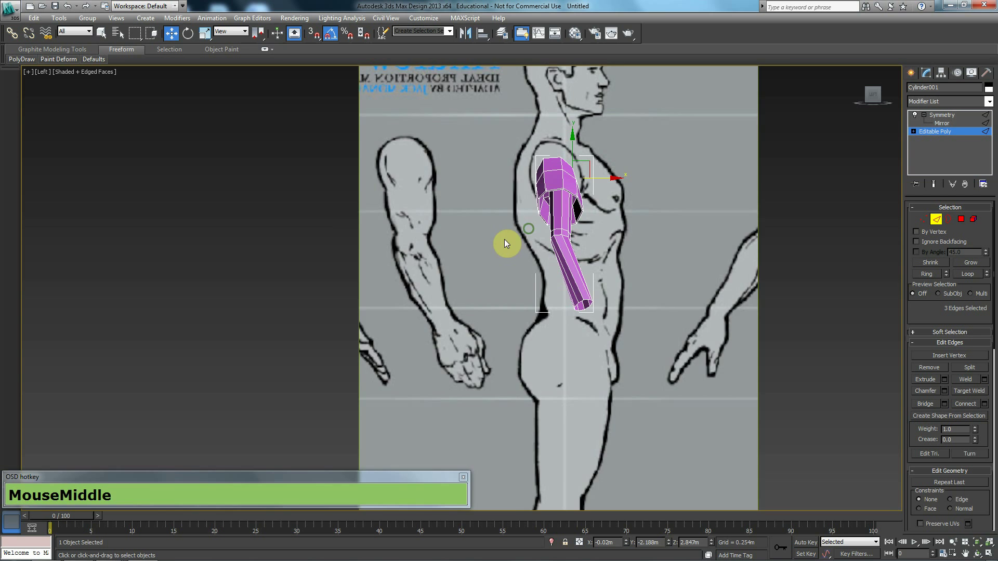
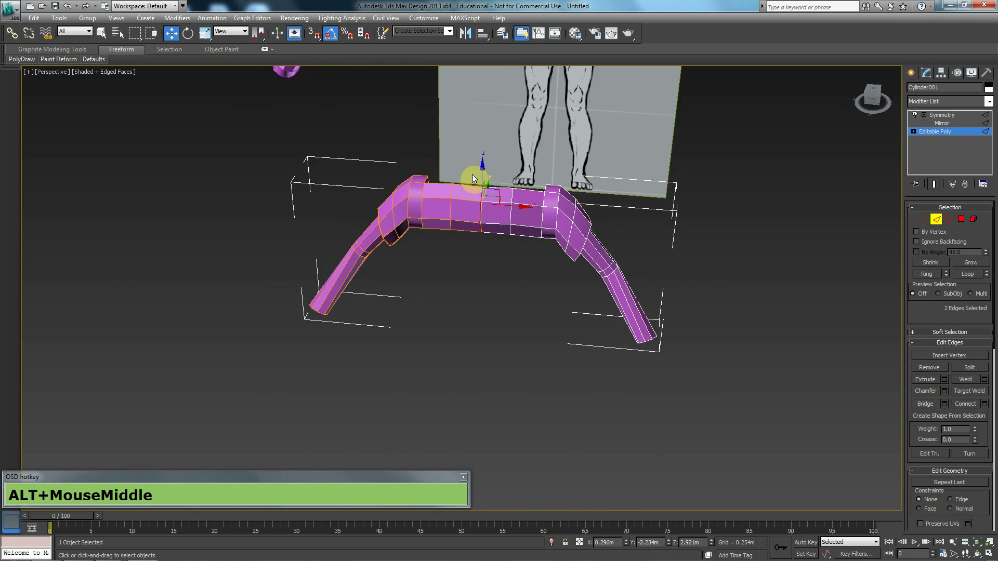
- Target-weld the shoulder panel's corner vertex onto the sleeve opening, then switch to edge editing
{"action": "middle_click", "coordinate": [476, 172]}
{"action": "key", "text": "f"}
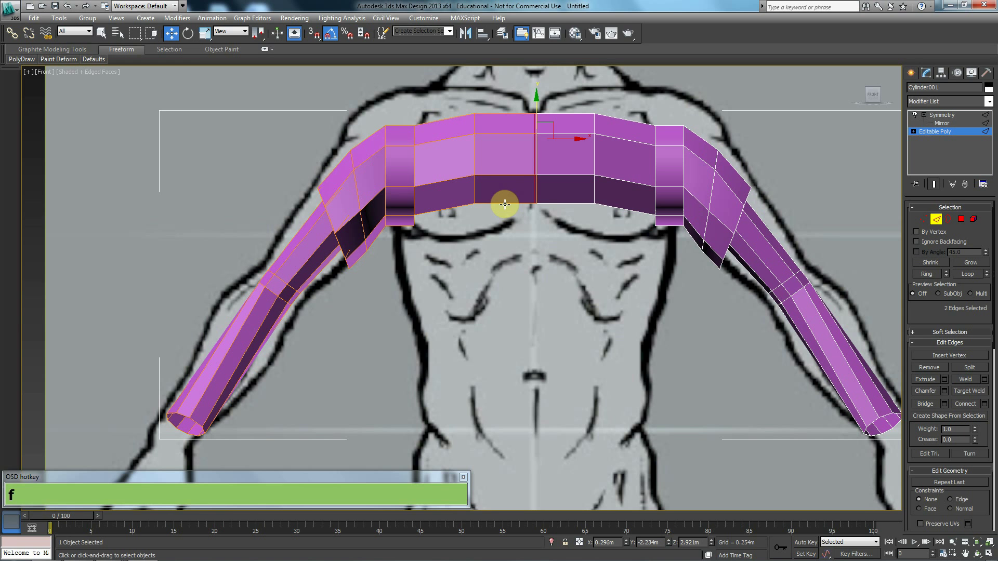
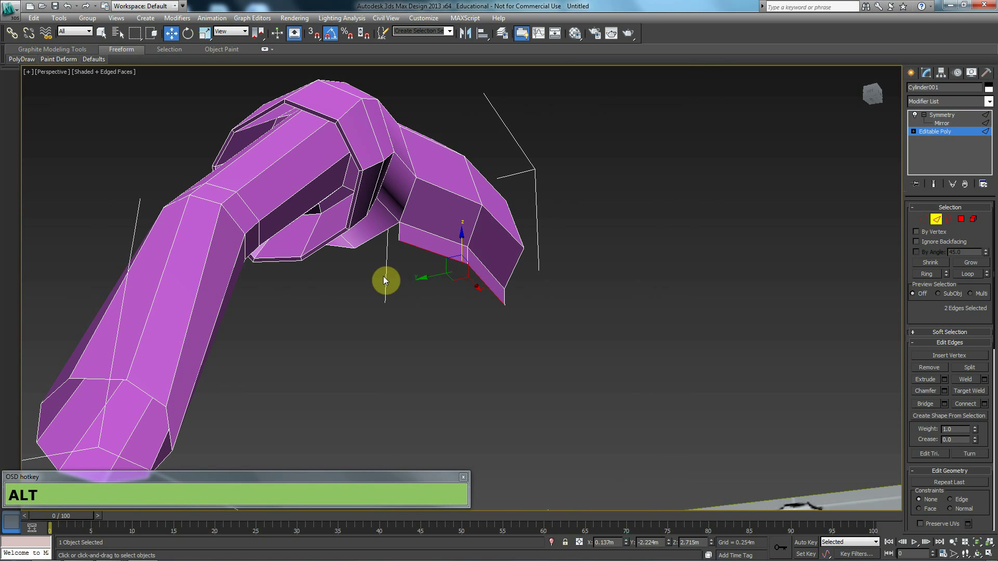
{"action": "left_click", "coordinate": [927, 225]}
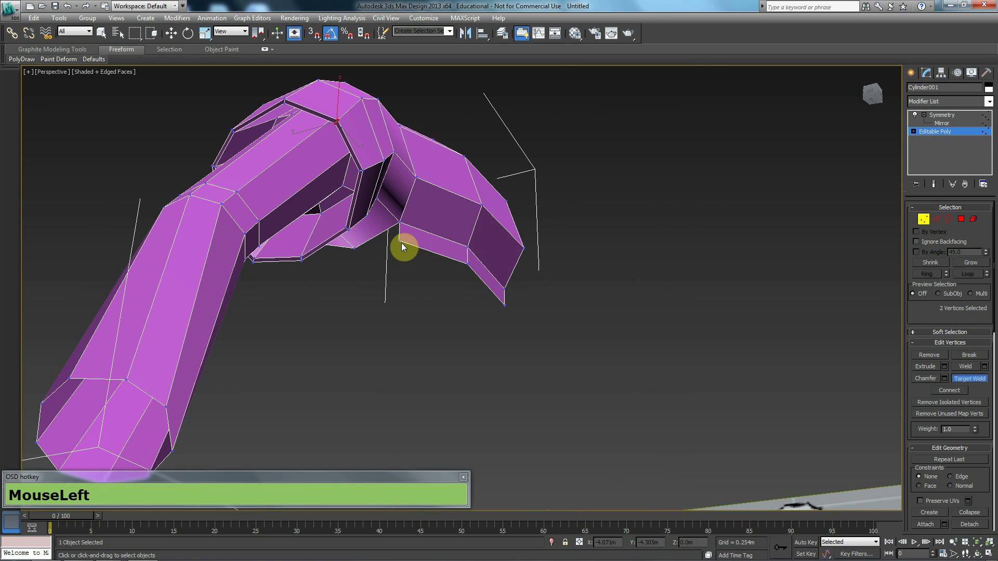
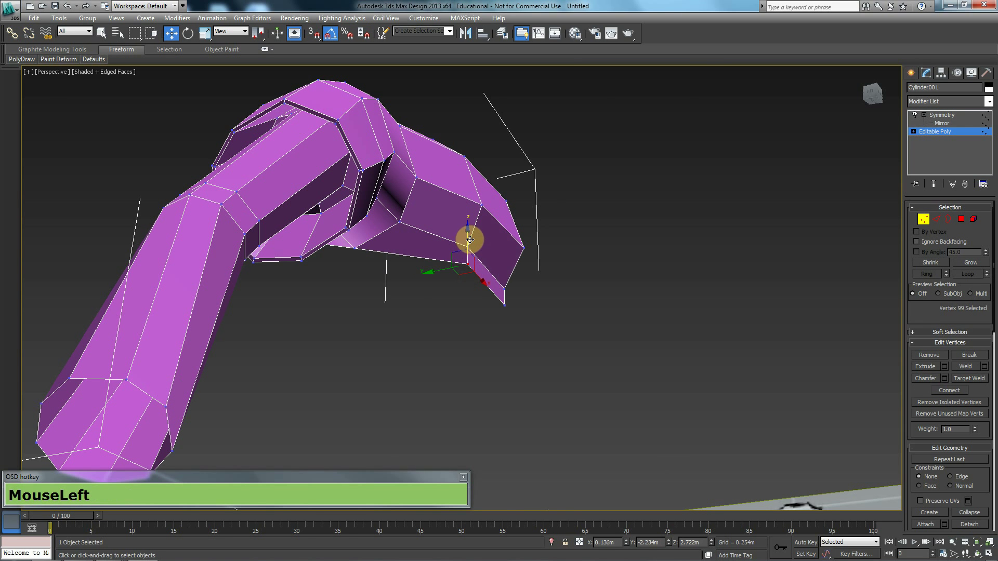
{"action": "left_click_drag", "start_coordinate": [422, 348], "coordinate": [436, 292]}
{"action": "middle_click", "coordinate": [403, 269]}
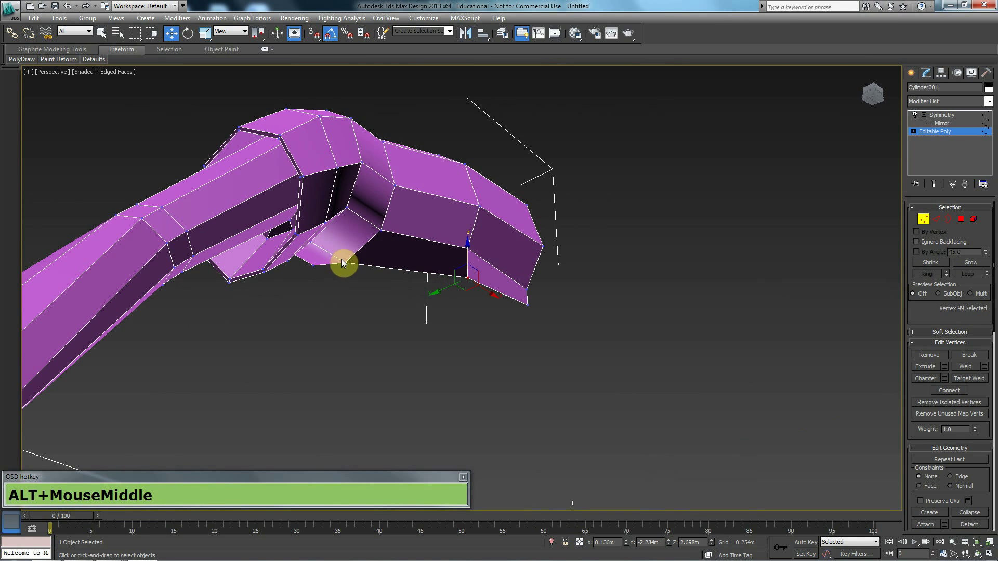
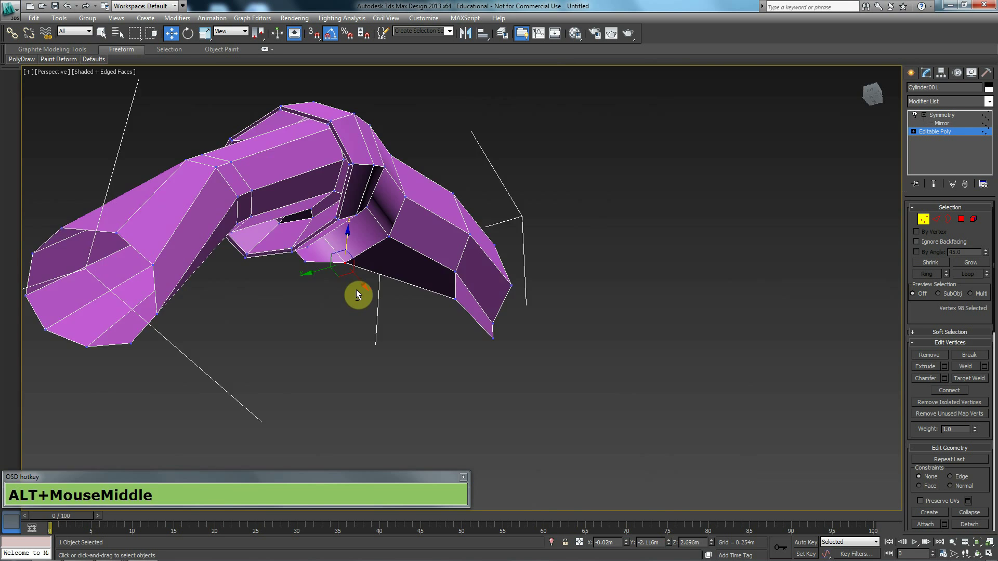
{"action": "middle_click", "coordinate": [387, 238]}
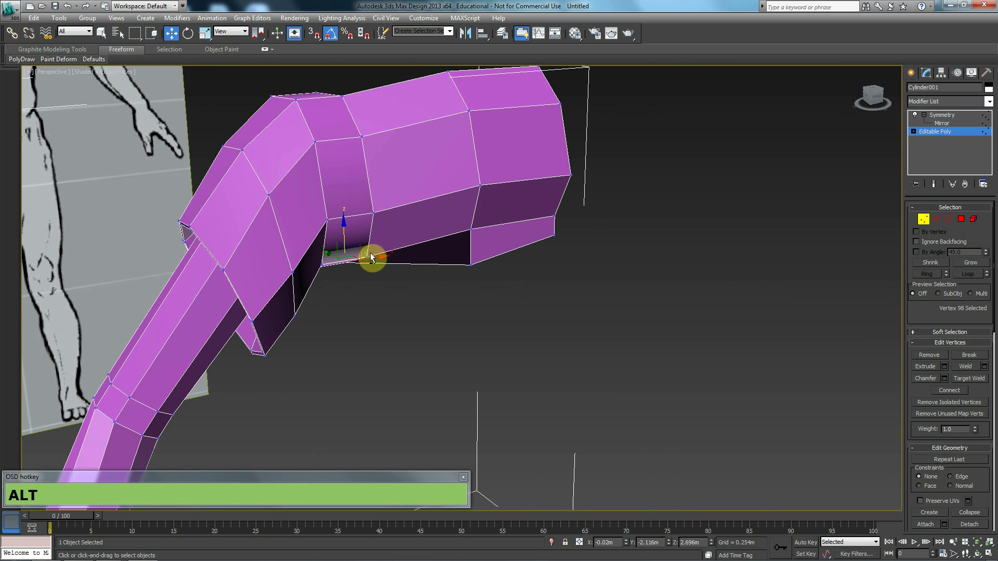
{"action": "key", "text": "alt+2"}
- Select the new panel's lower edge and pick geometry below it to continue the torso downward
{"action": "left_click", "coordinate": [424, 243]}
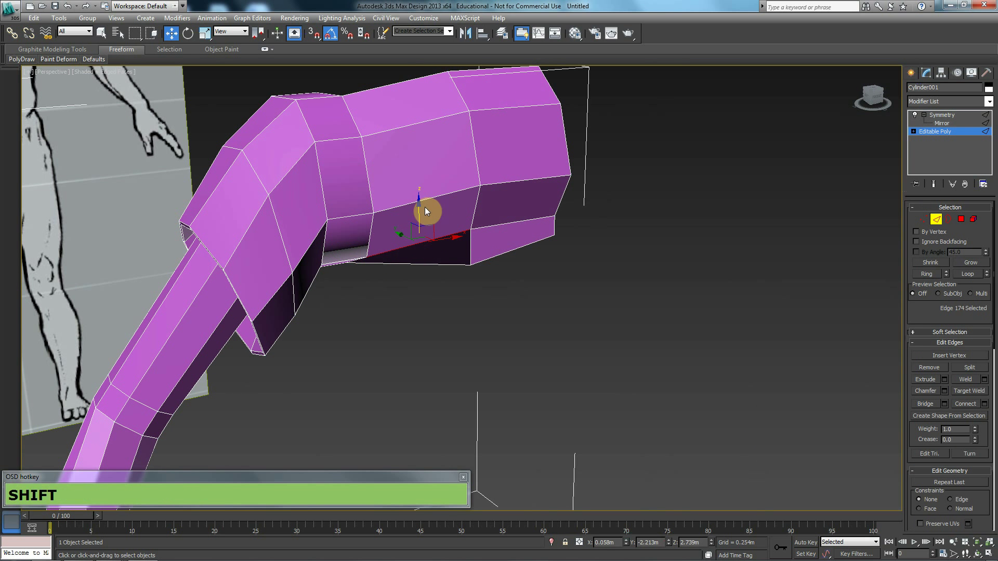
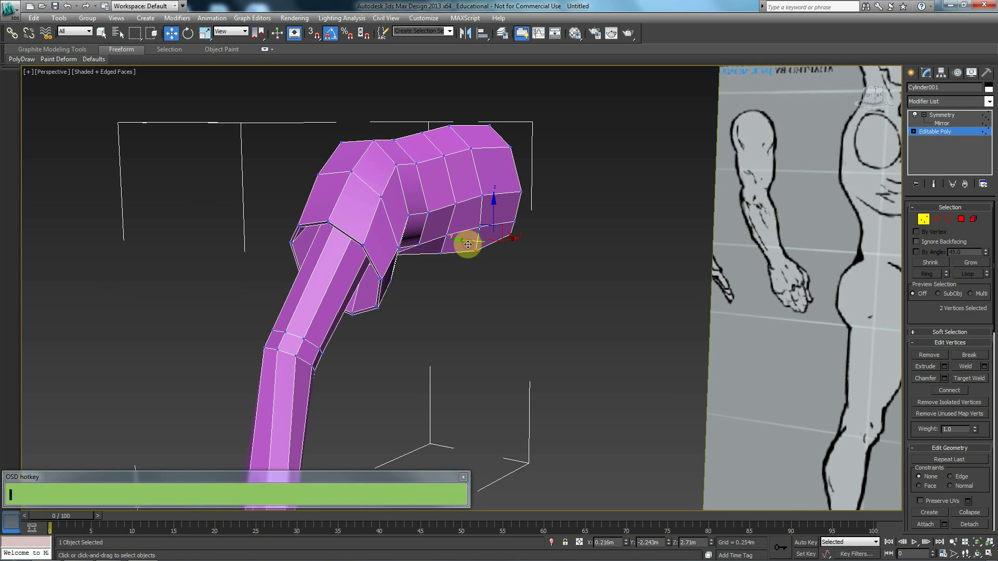
{"action": "scroll", "scroll_direction": "up", "scroll_amount": 3}
{"action": "middle_click", "coordinate": [453, 254]}
{"action": "scroll", "scroll_direction": "down", "scroll_amount": 3}
{"action": "scroll", "scroll_direction": "down", "scroll_amount": 3}
{"action": "scroll", "scroll_direction": "up", "scroll_amount": 3}
{"action": "left_click", "coordinate": [445, 289]}
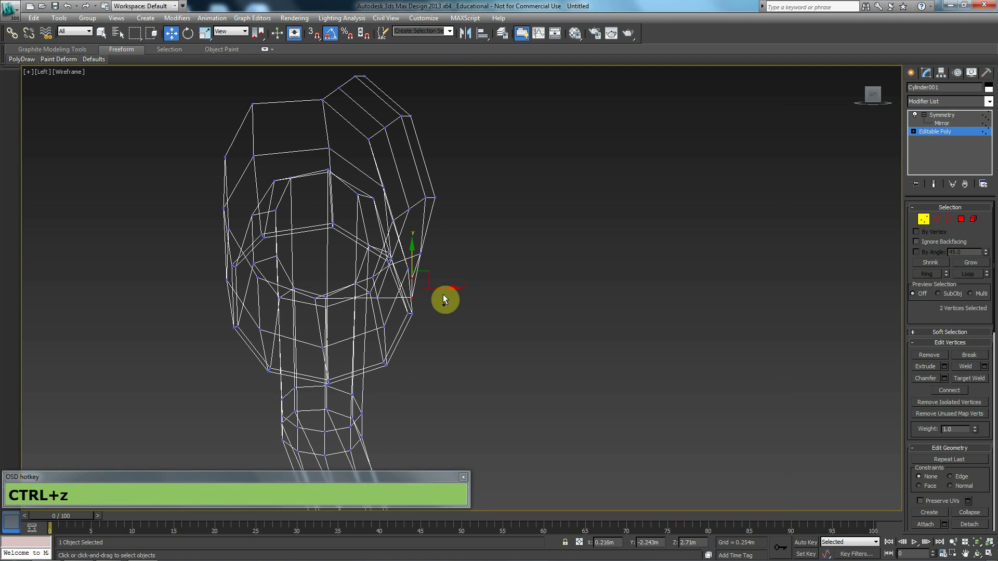
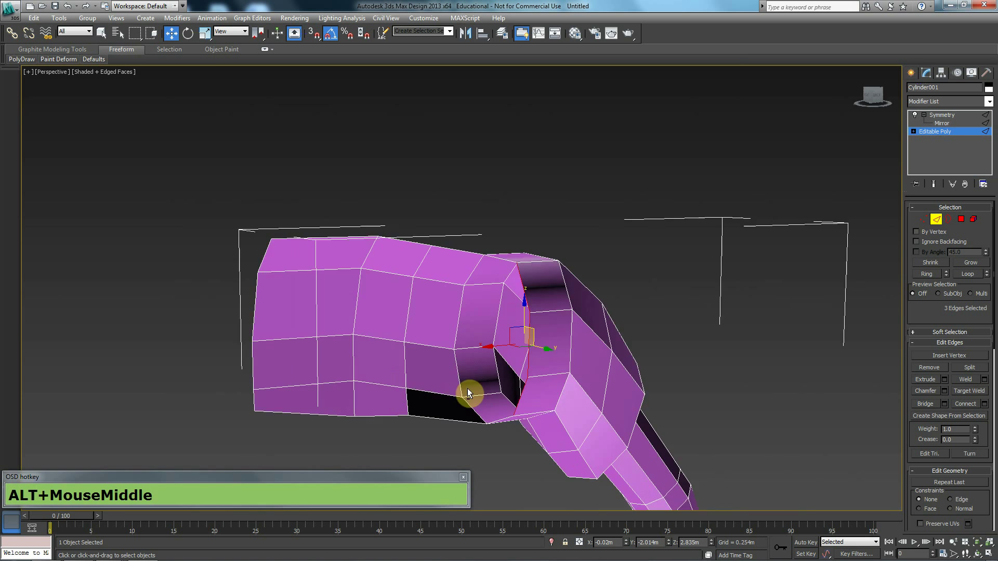
- In top view, shift-drag the border edges outward into a first new strip
{"action": "middle_click", "coordinate": [425, 393]}
{"action": "key", "text": "alt+t"}
{"action": "key", "text": "alt+z"}
{"action": "middle_click", "coordinate": [445, 379]}
{"action": "scroll", "scroll_direction": "down", "scroll_amount": 3}
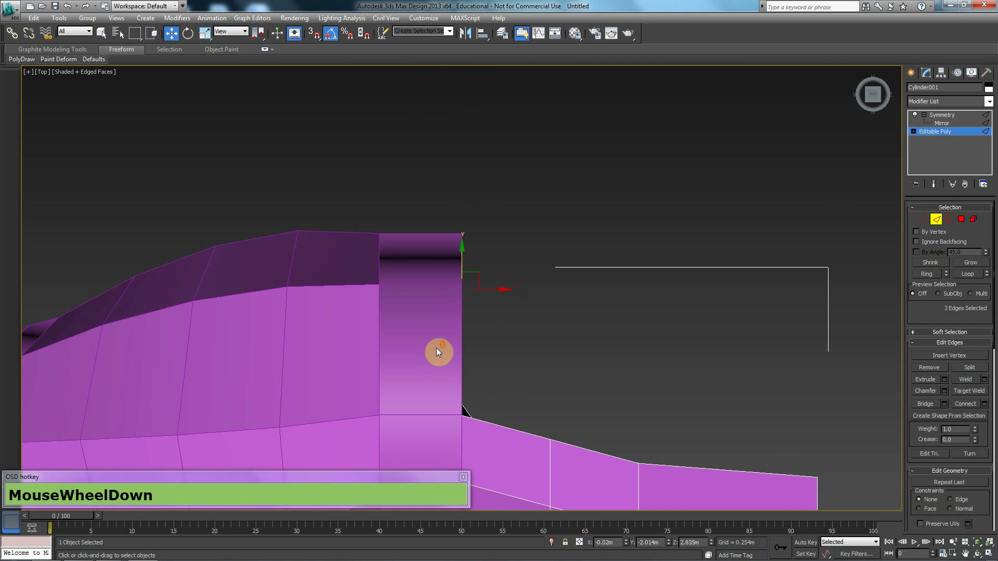
{"action": "left_click_drag", "start_coordinate": [488, 271], "coordinate": [568, 307]}
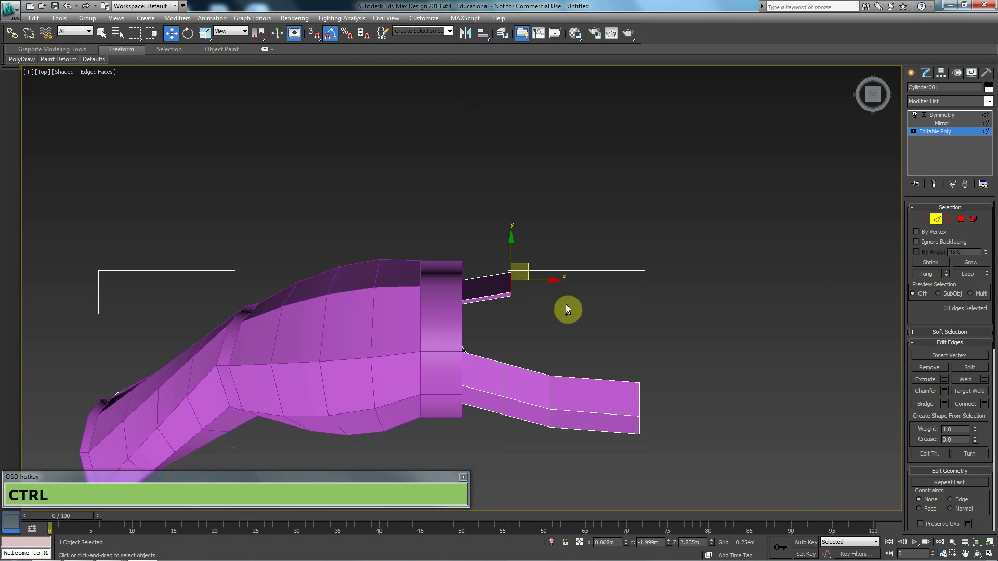
- Reselect the T-shirt mesh and extend the strip further out to the right in three angled pulls
{"action": "left_click", "coordinate": [918, 224]}
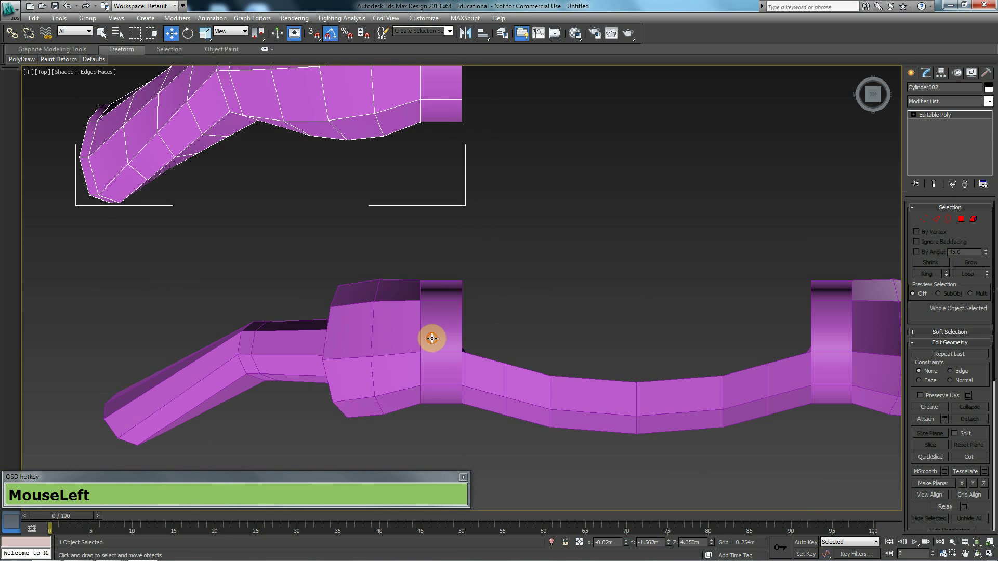
{"action": "left_click", "coordinate": [805, 253]}
{"action": "left_click_drag", "start_coordinate": [489, 261], "coordinate": [518, 236]}
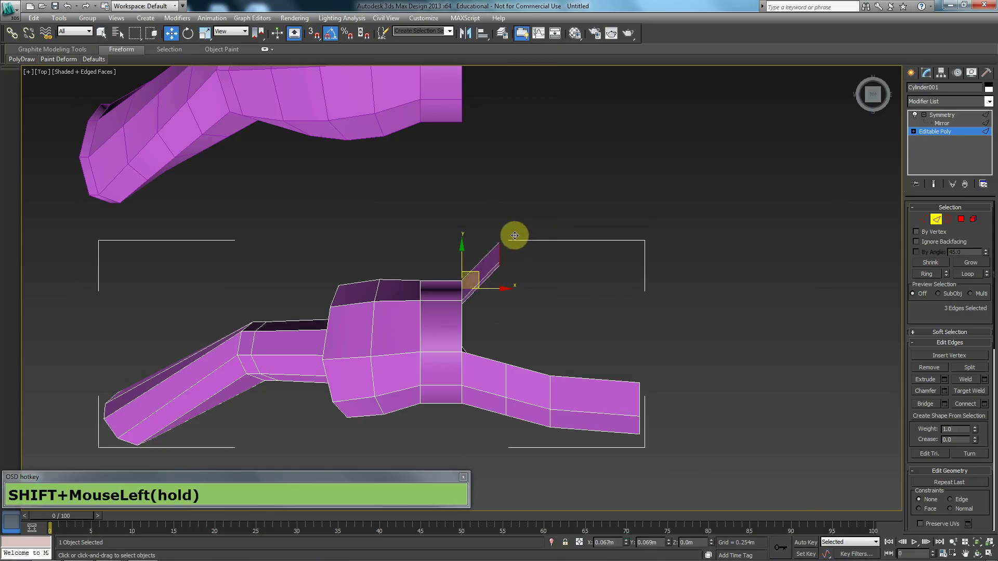
{"action": "left_click_drag", "start_coordinate": [547, 219], "coordinate": [586, 212]}
{"action": "left_click_drag", "start_coordinate": [589, 220], "coordinate": [660, 210]}
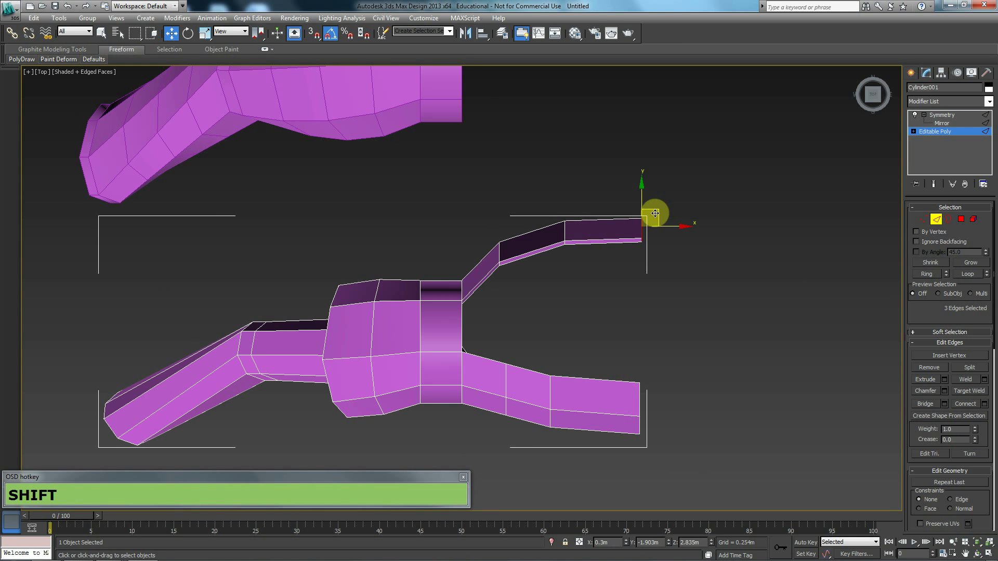
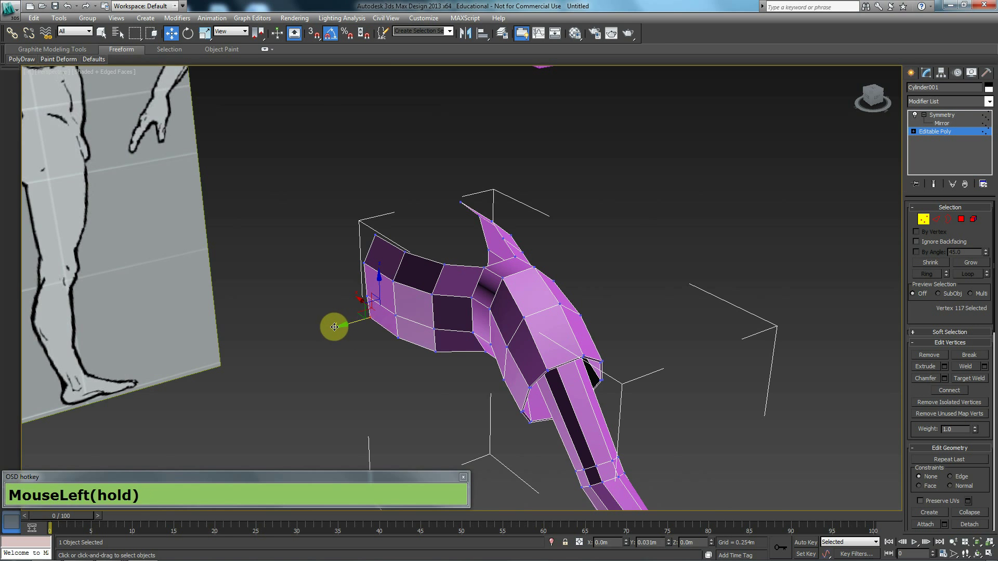
{"action": "key", "text": "t"}
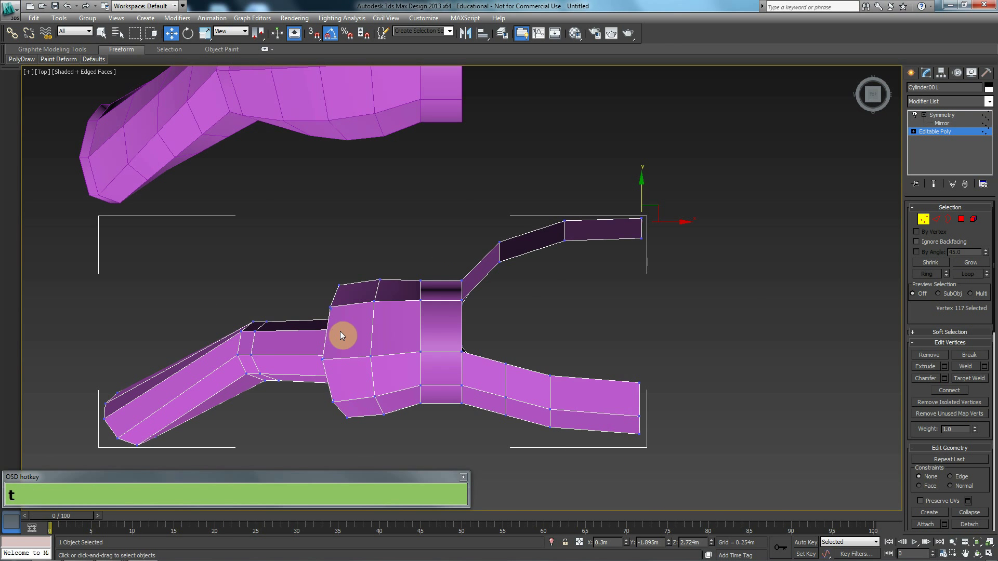
{"action": "scroll", "scroll_direction": "down", "scroll_amount": 3}
{"action": "middle_click", "coordinate": [364, 361]}
{"action": "scroll", "scroll_direction": "down", "scroll_amount": 3}
{"action": "middle_click", "coordinate": [380, 358]}
{"action": "scroll", "scroll_direction": "down", "scroll_amount": 3}
{"action": "left_click_drag", "start_coordinate": [617, 326], "coordinate": [520, 279]}
{"action": "left_click", "coordinate": [848, 238]}
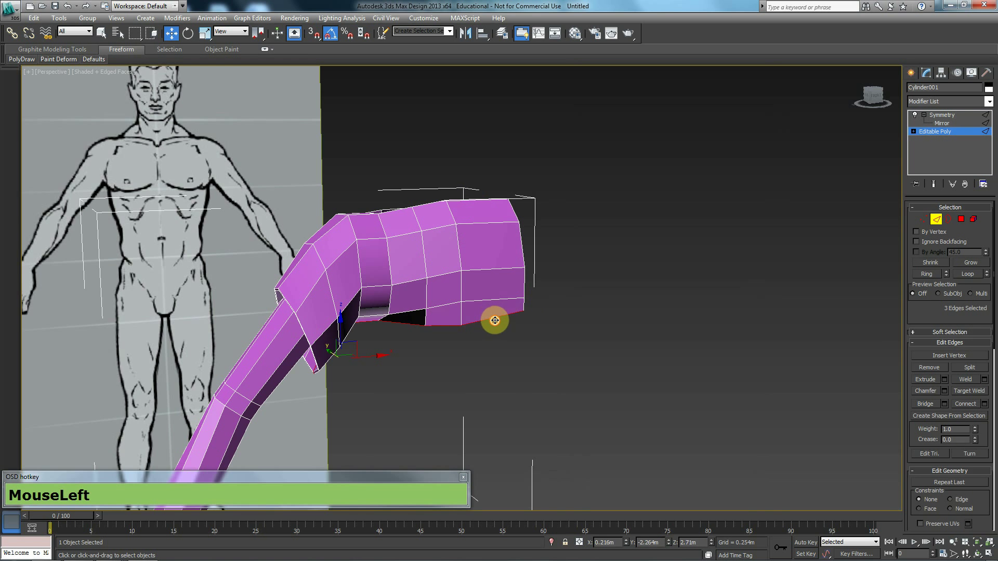
{"action": "middle_click", "coordinate": [518, 339]}
{"action": "key", "text": "alt+f"}
{"action": "middle_click", "coordinate": [530, 334]}
{"action": "scroll", "scroll_direction": "up", "scroll_amount": 3}
{"action": "scroll", "scroll_direction": "up", "scroll_amount": 3}
{"action": "scroll", "scroll_direction": "up", "scroll_amount": 3}
{"action": "scroll", "scroll_direction": "down", "scroll_amount": 3}
{"action": "middle_click", "coordinate": [555, 260]}
{"action": "scroll", "scroll_direction": "up", "scroll_amount": 3}
{"action": "middle_click", "coordinate": [432, 251]}
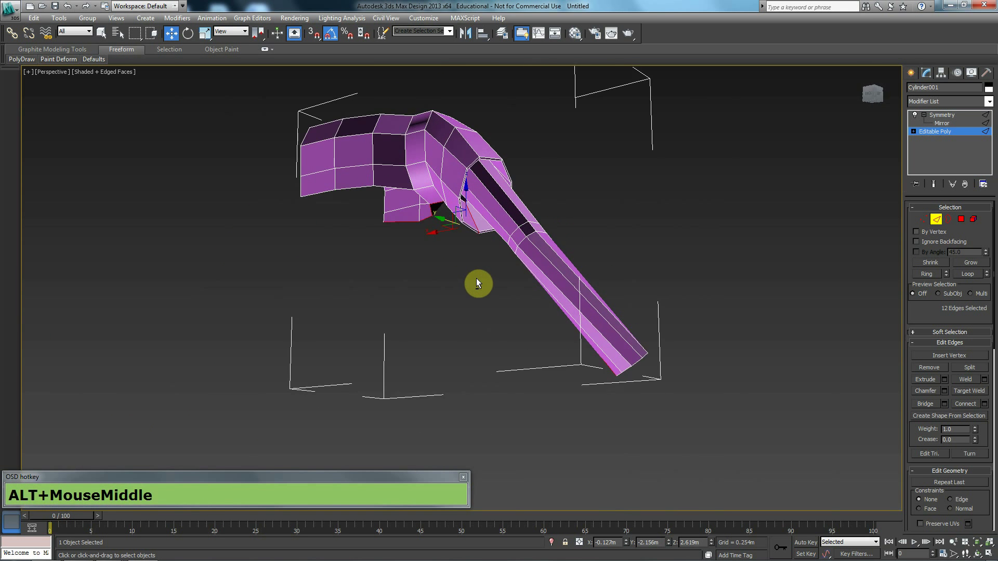
{"action": "middle_click", "coordinate": [458, 267]}
- Select the bottom edge of the shirt body for extruding downward
{"action": "left_click", "coordinate": [418, 285]}
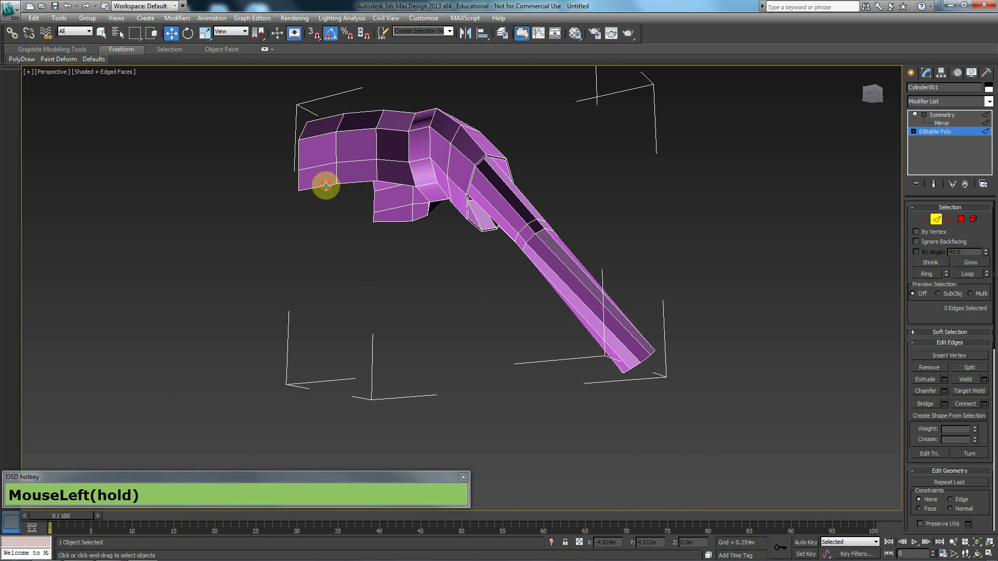
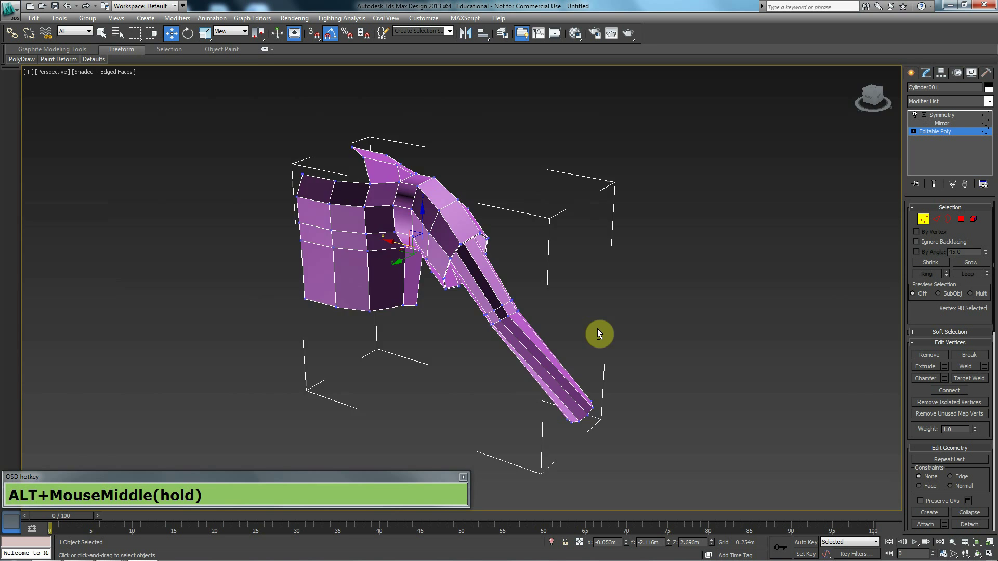
- In front view with see-through on, pull the body's bottom vertices down to the reference waist
{"action": "left_click_drag", "start_coordinate": [433, 309], "coordinate": [461, 319]}
{"action": "middle_click", "coordinate": [422, 317]}
{"action": "scroll", "scroll_direction": "up", "scroll_amount": 3}
{"action": "key", "text": "f"}
{"action": "middle_click", "coordinate": [480, 283]}
{"action": "key", "text": "alt+x"}
{"action": "middle_click", "coordinate": [476, 270]}
{"action": "left_click_drag", "start_coordinate": [455, 237], "coordinate": [398, 334]}
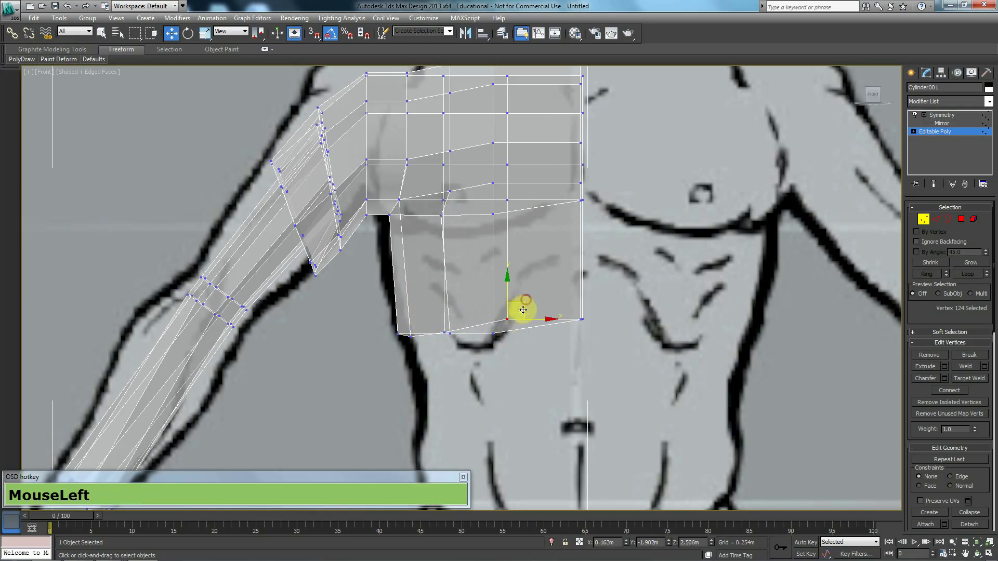
- Toggle wireframe display off again, exit vertex editing and turn see-through off
{"action": "scroll", "scroll_direction": "down", "scroll_amount": 3}
{"action": "key", "text": "F3"}
{"action": "key", "text": "F3"}
{"action": "key", "text": "alt+x"}
- Select the whole shirt object and orbit around it
{"action": "left_click", "coordinate": [928, 223]}
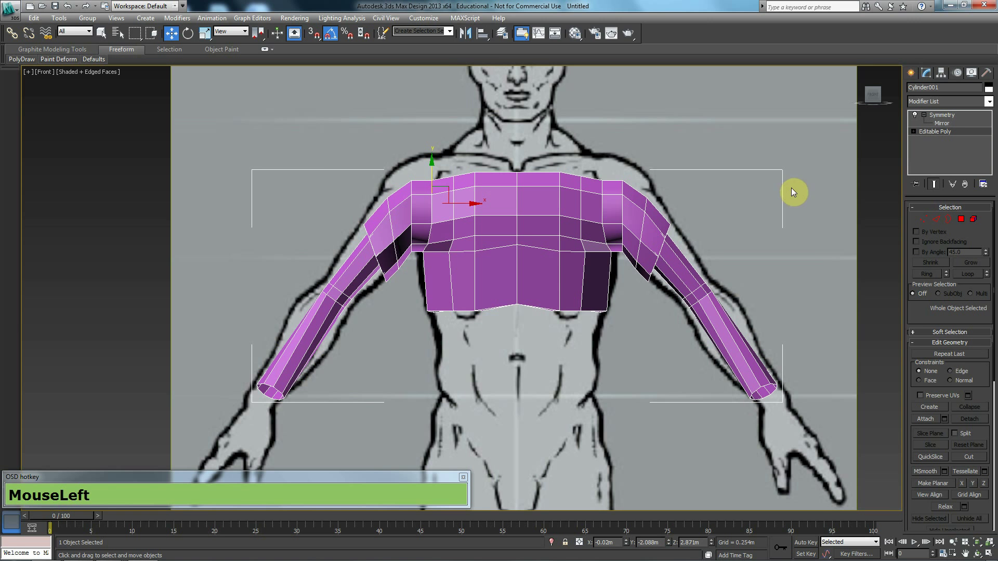
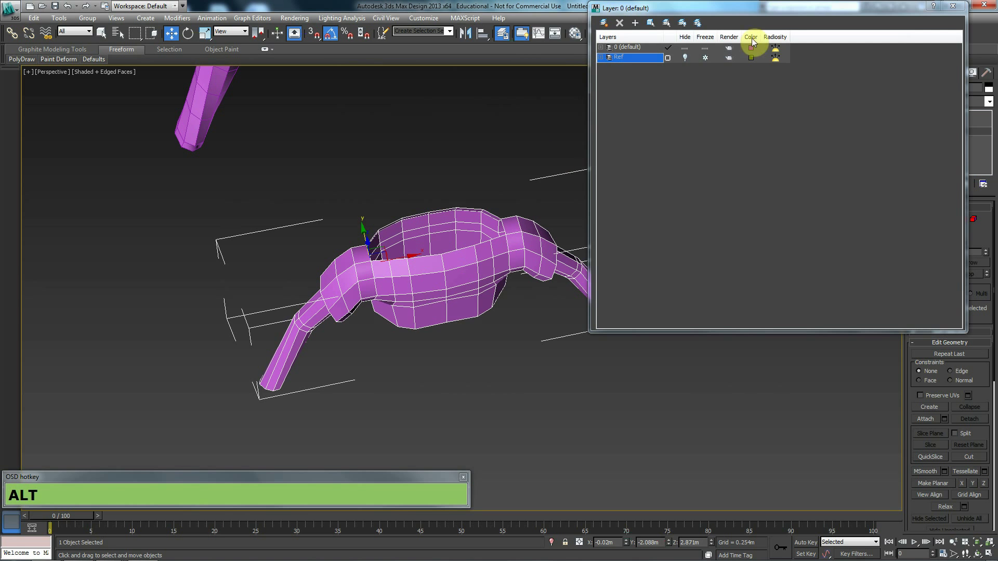
{"action": "left_click_drag", "start_coordinate": [800, 19], "coordinate": [349, 91]}
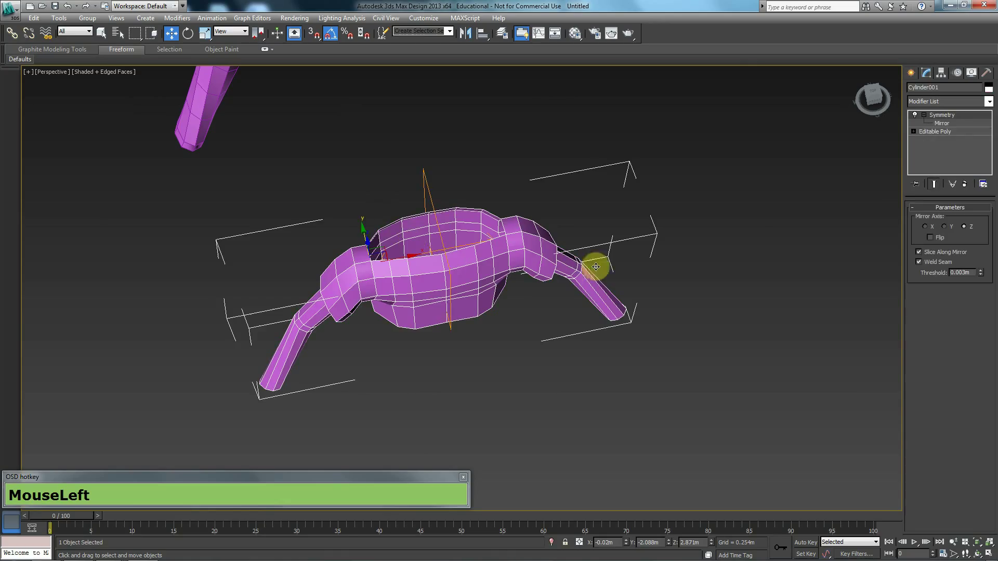
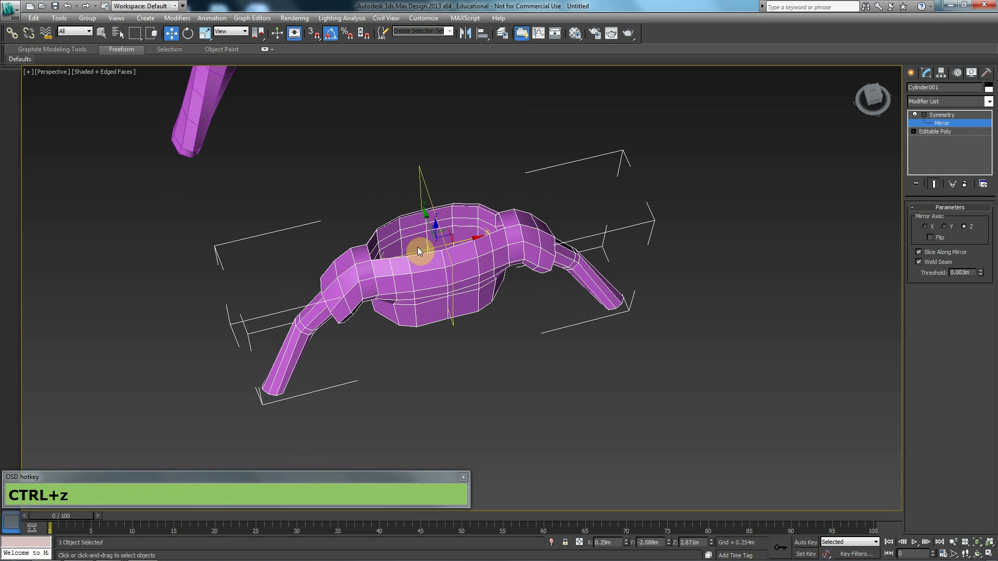
- Pan around the shirt while the mirror plane is adjusted
{"action": "middle_click", "coordinate": [460, 275]}
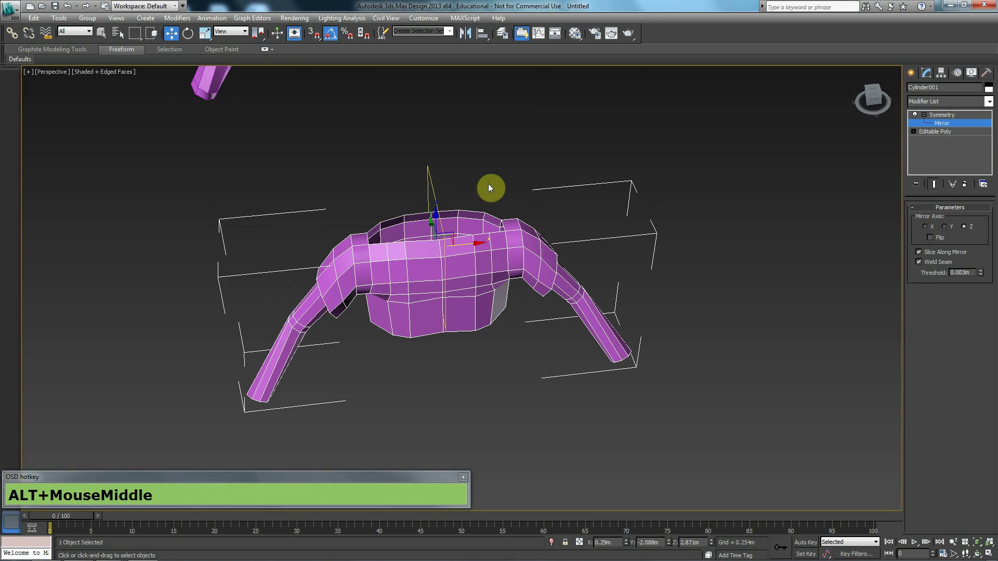
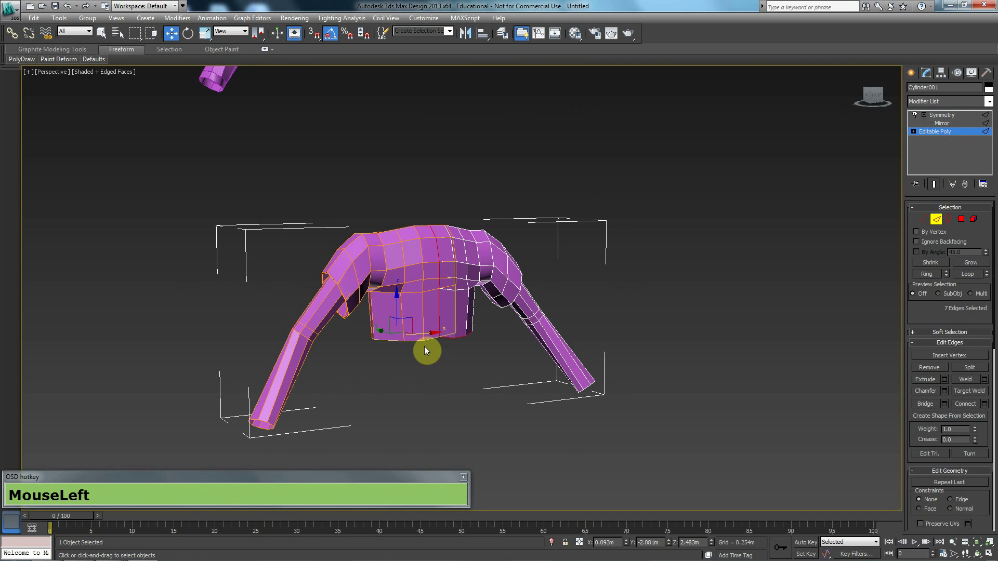
- Unhide the Ref layer from the layer list and view the shirt against the figure in perspective
{"action": "middle_click", "coordinate": [438, 359]}
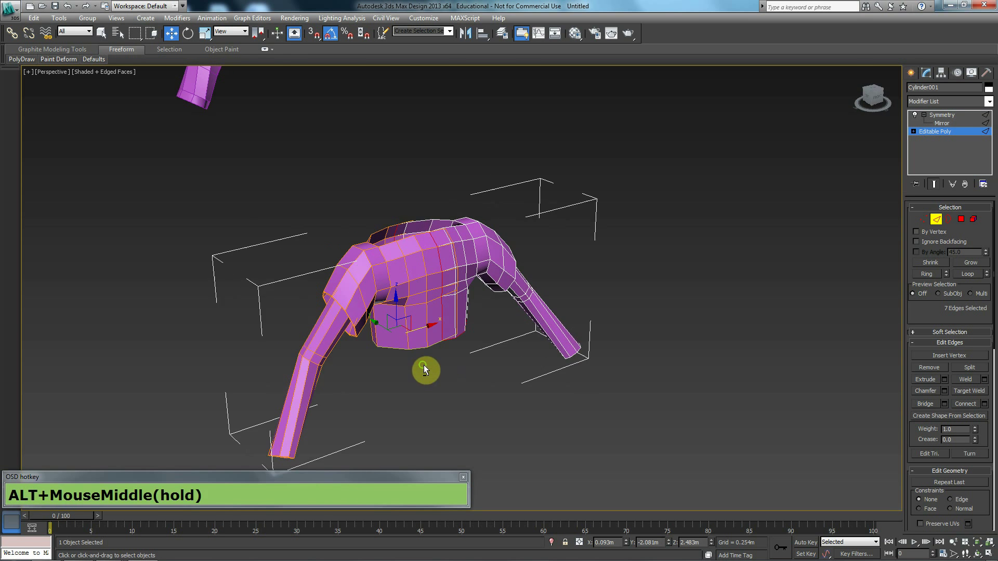
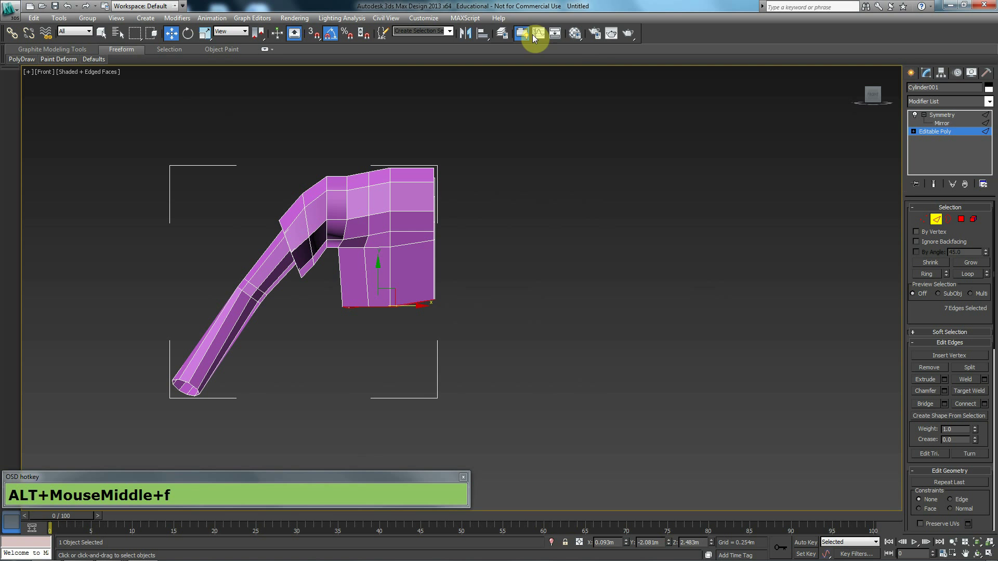
{"action": "left_click", "coordinate": [506, 39]}
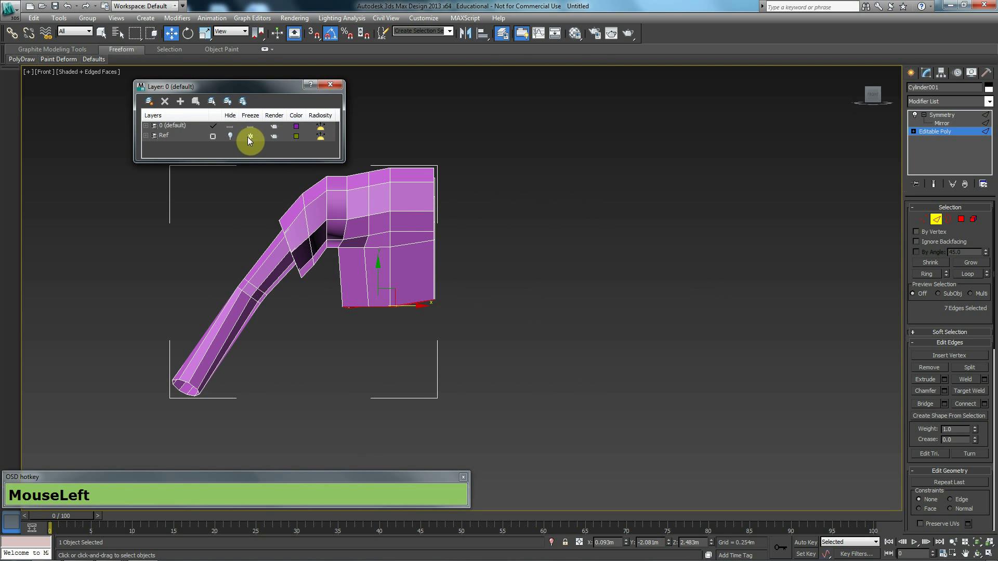
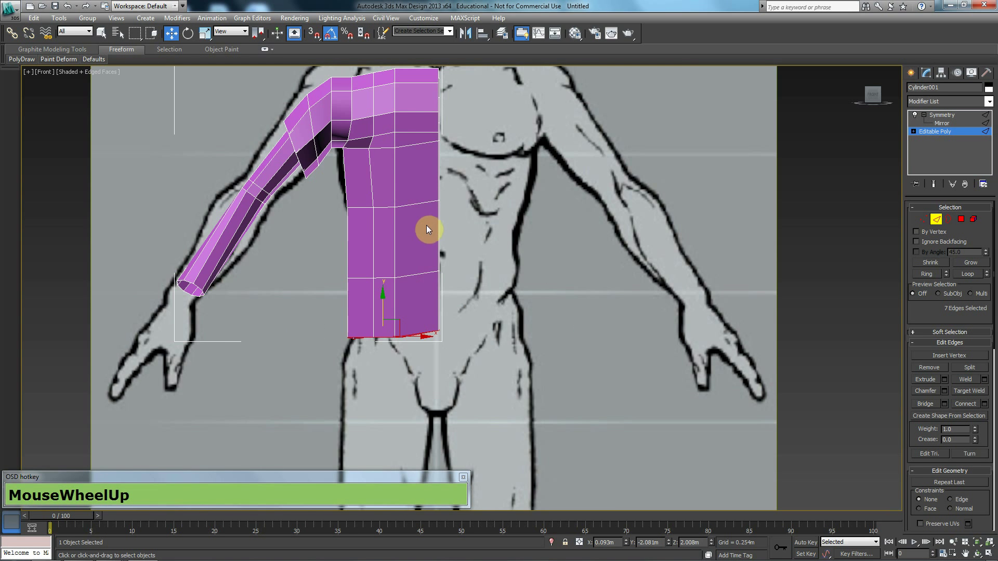
{"action": "key", "text": "p"}
{"action": "scroll", "scroll_direction": "down", "scroll_amount": 3}
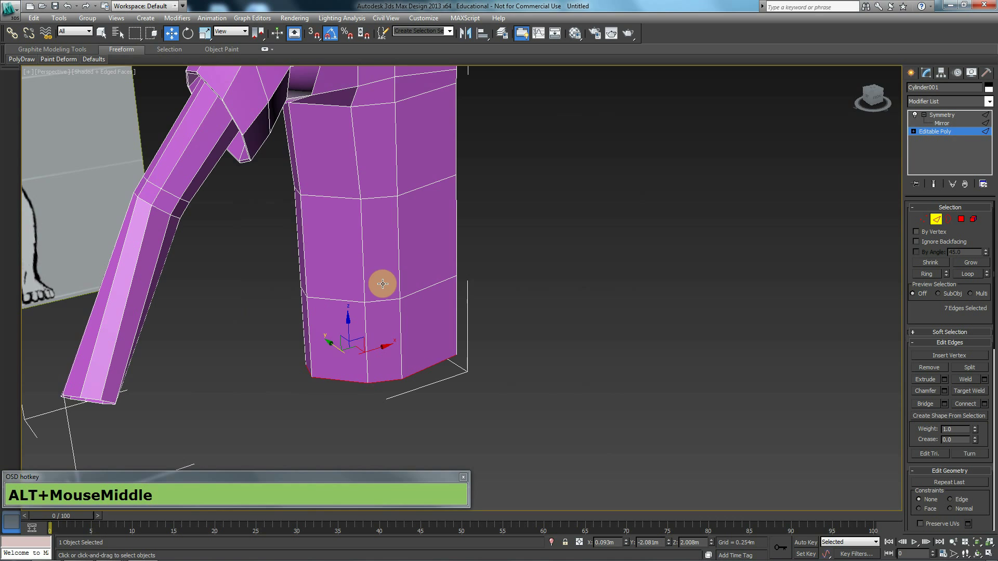
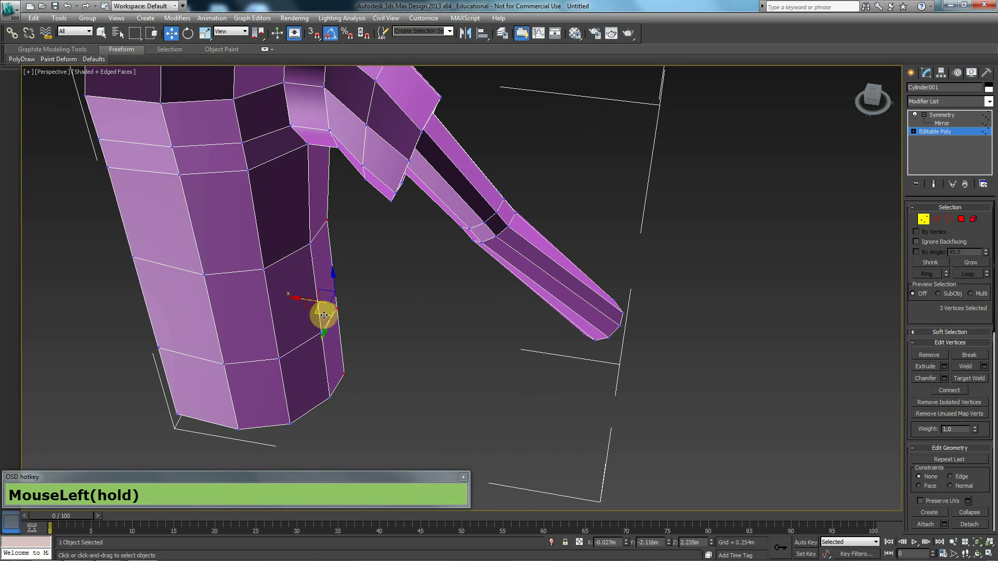
- Move the selected lower-hem vertices to refine the shirt's bottom edge in Perspective
{"action": "left_click_drag", "start_coordinate": [229, 316], "coordinate": [427, 299]}
{"action": "middle_click", "coordinate": [457, 308]}
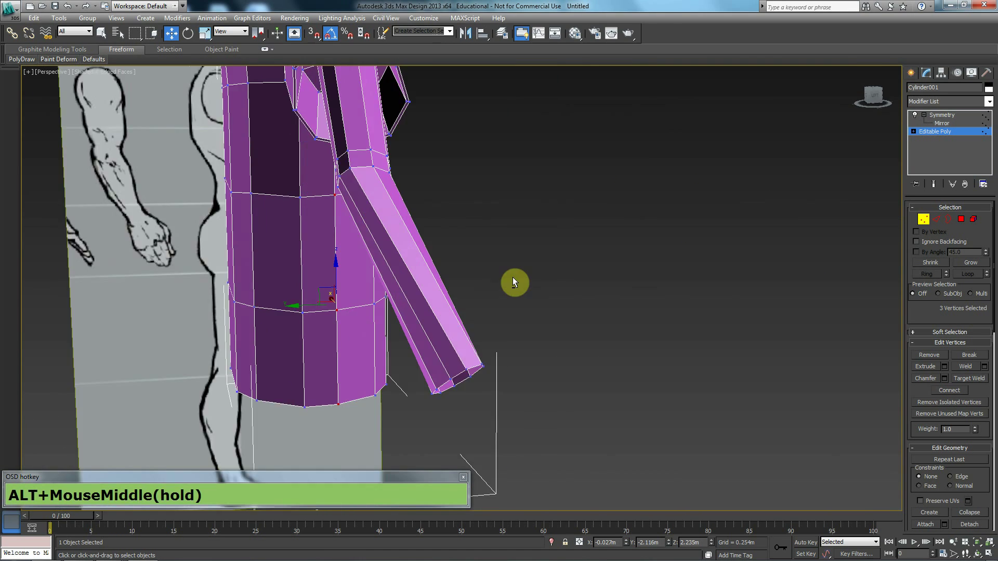
{"action": "middle_click", "coordinate": [501, 287]}
{"action": "scroll", "scroll_direction": "down", "scroll_amount": 3}
{"action": "middle_click", "coordinate": [380, 285]}
{"action": "scroll", "scroll_direction": "up", "scroll_amount": 3}
{"action": "left_click_drag", "start_coordinate": [431, 292], "coordinate": [962, 263]}
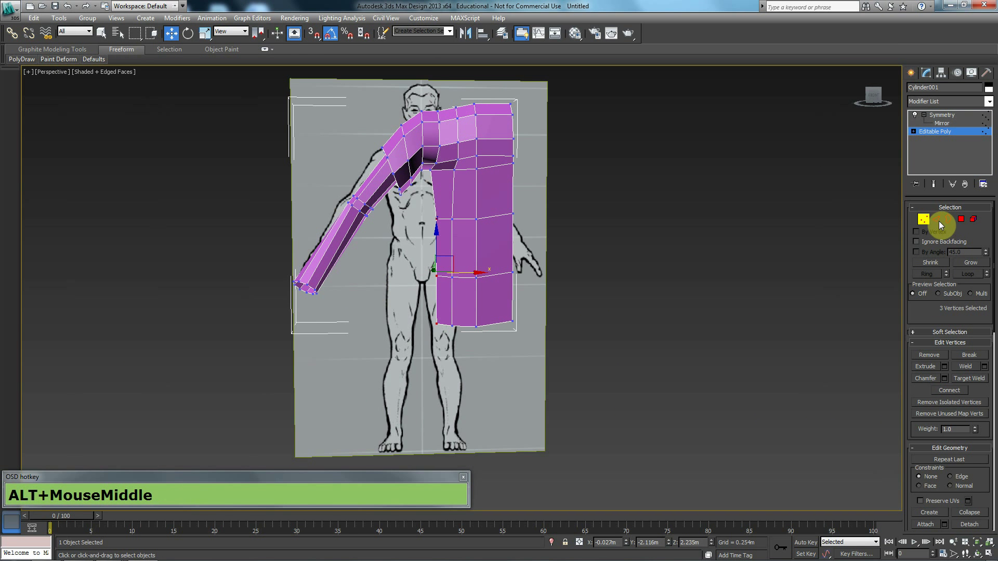
- Leave vertex sub-object mode and orbit to see the full mirrored shirt over the reference
{"action": "left_click", "coordinate": [935, 189]}
{"action": "middle_click", "coordinate": [600, 308]}
{"action": "scroll", "scroll_direction": "down", "scroll_amount": 3}
{"action": "left_click_drag", "start_coordinate": [564, 351], "coordinate": [563, 308]}
{"action": "middle_click", "coordinate": [513, 320]}
{"action": "scroll", "scroll_direction": "up", "scroll_amount": 3}
{"action": "middle_click", "coordinate": [490, 335]}
{"action": "left_click_drag", "start_coordinate": [488, 270], "coordinate": [492, 240]}
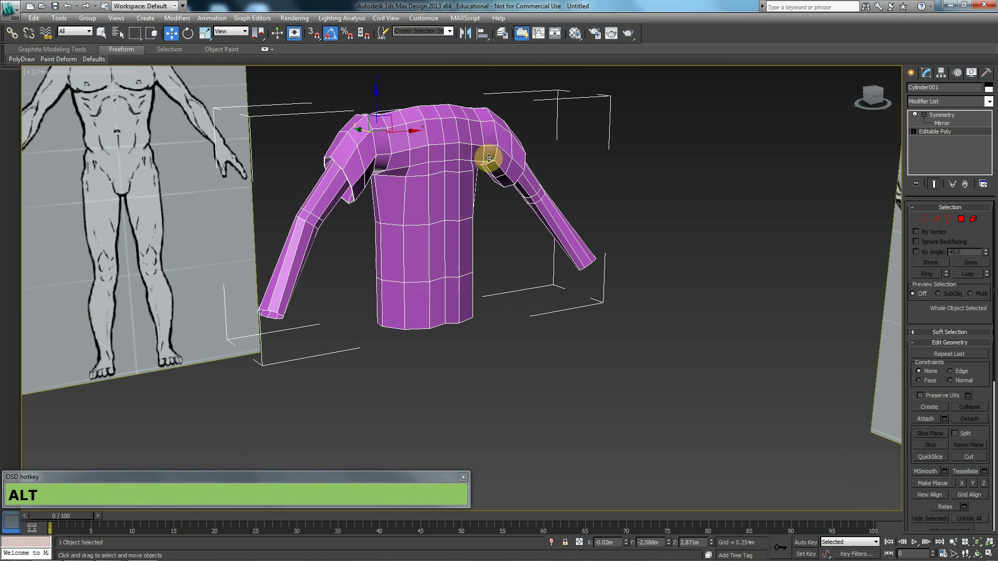
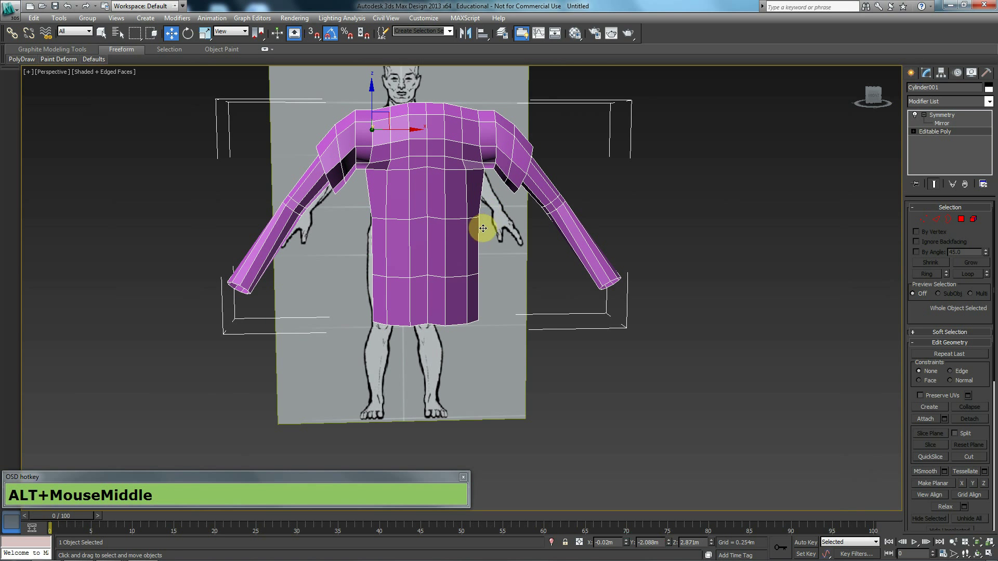
- Select the shirt and add a MeshSmooth modifier above Symmetry from the modifier list
{"action": "left_click", "coordinate": [569, 329]}
{"action": "middle_click", "coordinate": [448, 208]}
{"action": "key", "text": "f"}
{"action": "scroll", "scroll_direction": "down", "scroll_amount": 3}
{"action": "left_click", "coordinate": [958, 102]}
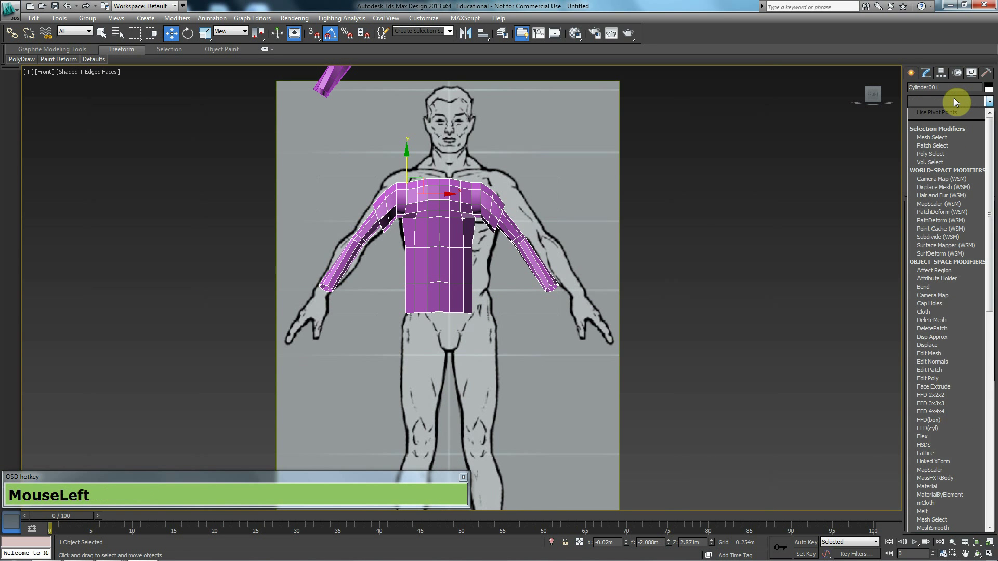
{"action": "type", "text": "m+e+s+h+s+Enter"}
{"action": "key", "text": "p"}
- Turn off edged faces and raise MeshSmooth iterations to 2 for the whole shirt
{"action": "middle_click", "coordinate": [505, 240]}
{"action": "left_click_drag", "start_coordinate": [585, 312], "coordinate": [509, 252]}
{"action": "key", "text": "alt+F4"}
{"action": "left_click", "coordinate": [522, 294]}
{"action": "middle_click", "coordinate": [488, 298]}
{"action": "key", "text": "alt+z"}
{"action": "double_click", "coordinate": [517, 367]}
{"action": "left_click_drag", "start_coordinate": [580, 354], "coordinate": [968, 257]}
{"action": "left_click_drag", "start_coordinate": [964, 133], "coordinate": [982, 226]}
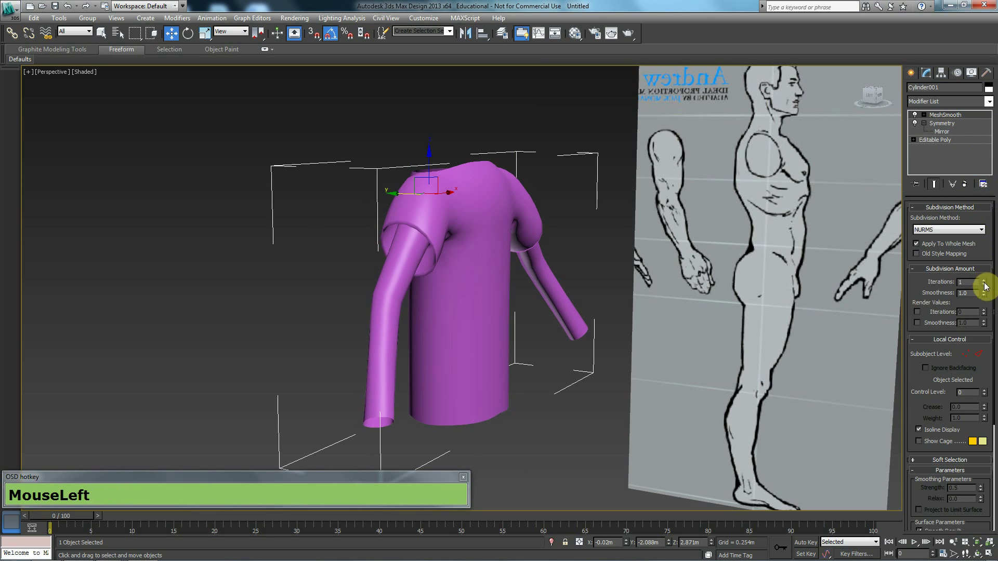
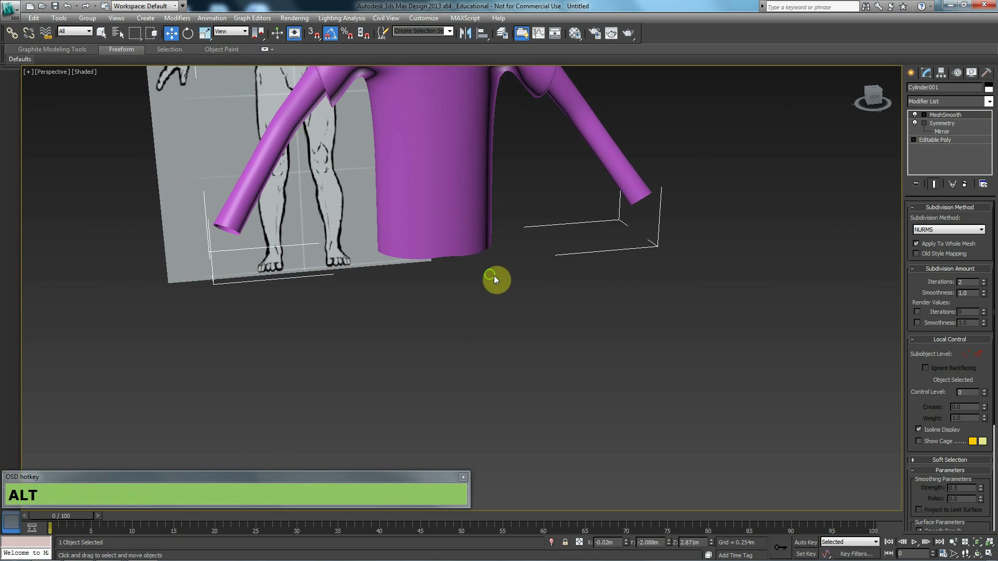
- Show edged faces and check the Editable Poly level beneath the smoothing
{"action": "key", "text": "alt+F4"}
{"action": "key", "text": "alt+F4"}
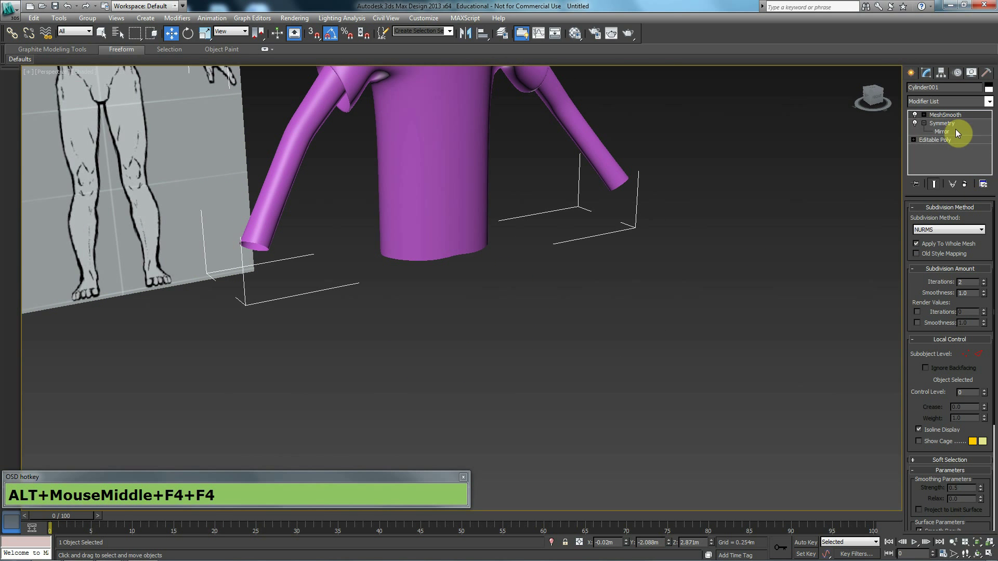
{"action": "left_click", "coordinate": [963, 143]}
{"action": "key", "text": "F4"}
{"action": "middle_click", "coordinate": [397, 301]}
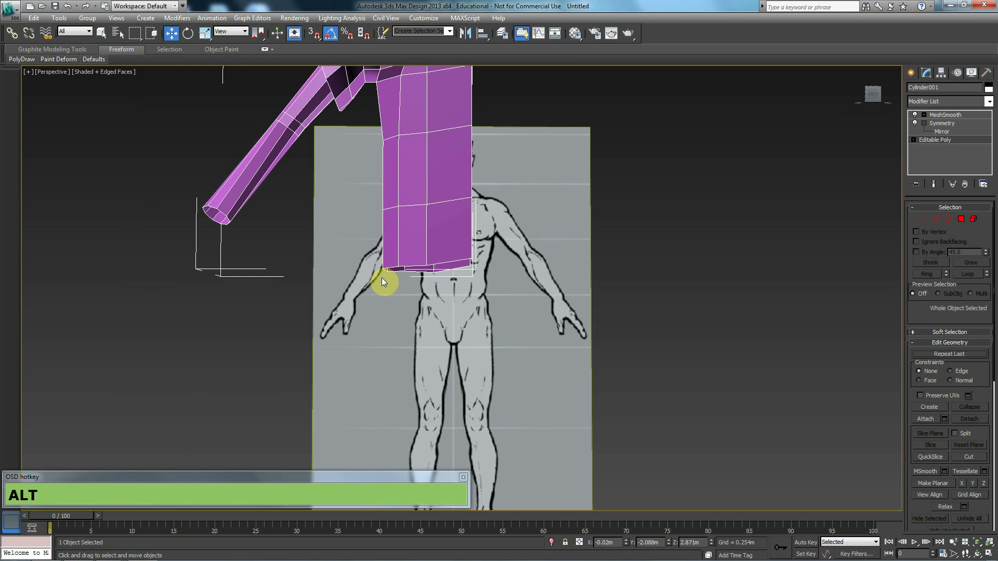
{"action": "left_click_drag", "start_coordinate": [478, 290], "coordinate": [475, 301]}
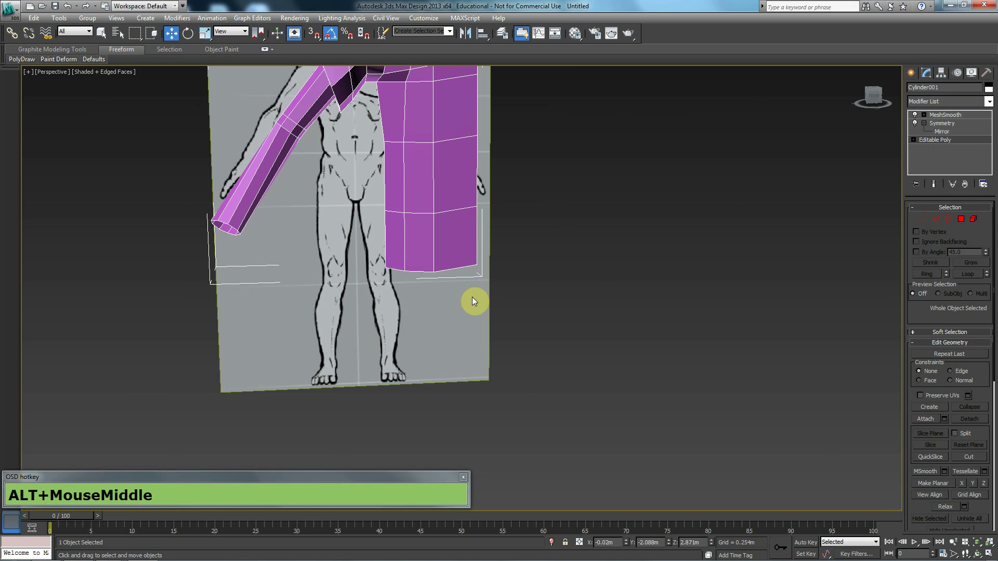
- Return to the Create panel and pan to view the finished smoothed T-shirt over the reference
{"action": "left_click", "coordinate": [916, 76]}
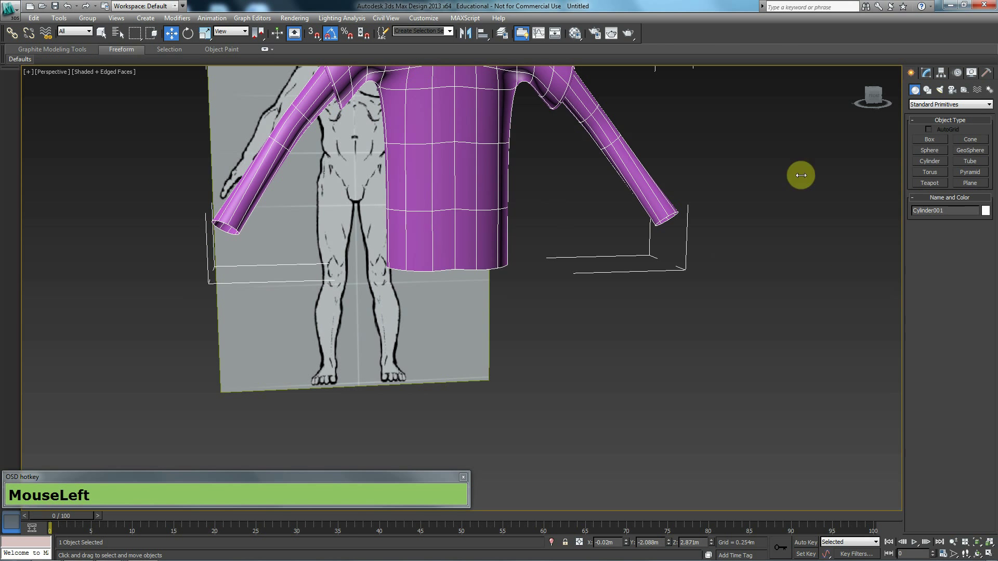
{"action": "middle_click", "coordinate": [462, 326]}
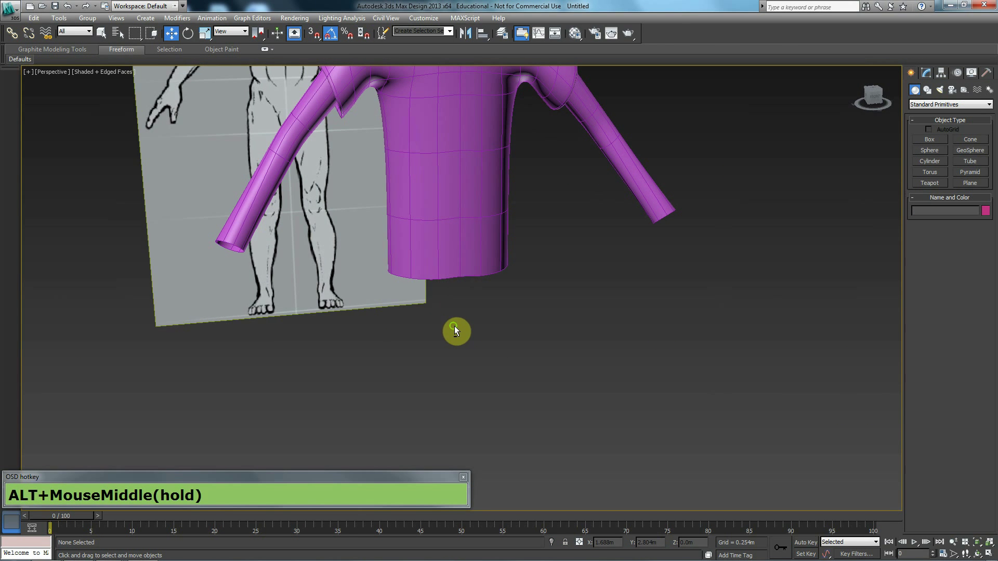
{"action": "middle_click", "coordinate": [462, 305]}
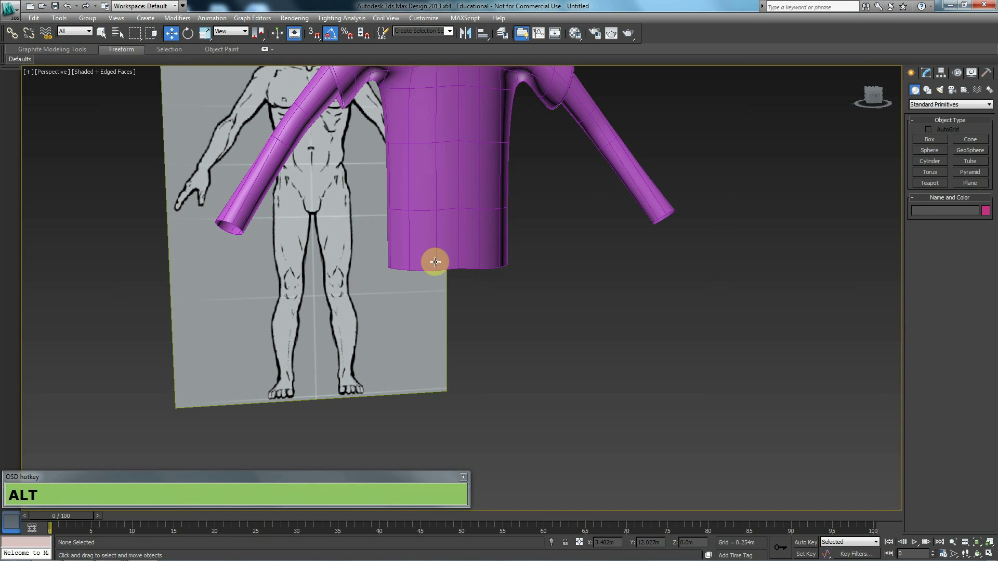
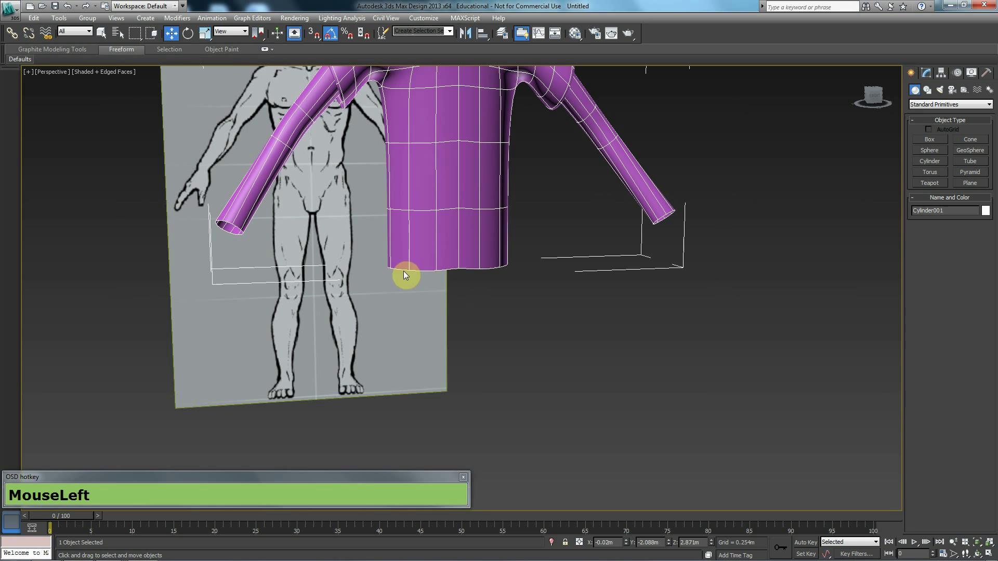
{"action": "middle_click", "coordinate": [446, 300]}
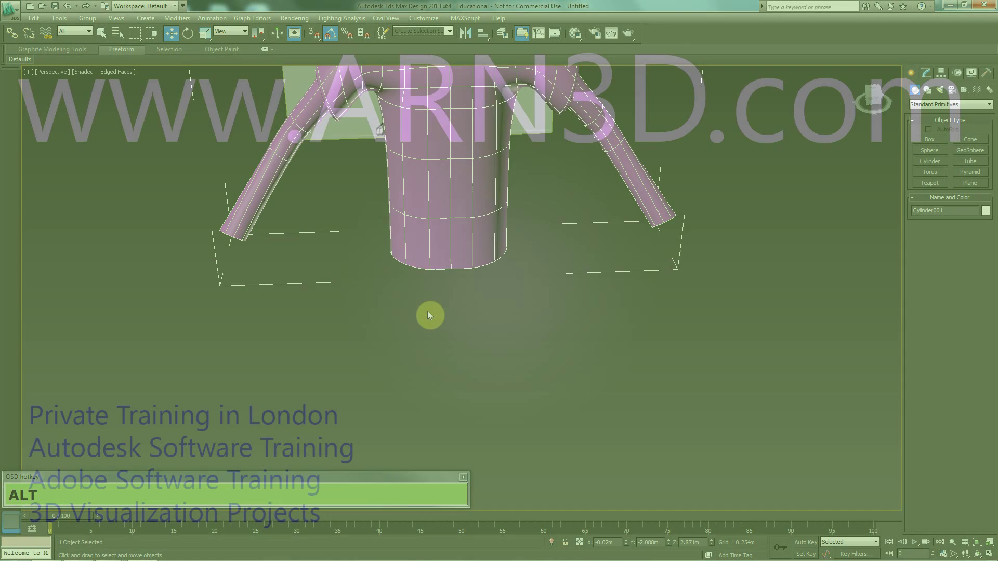